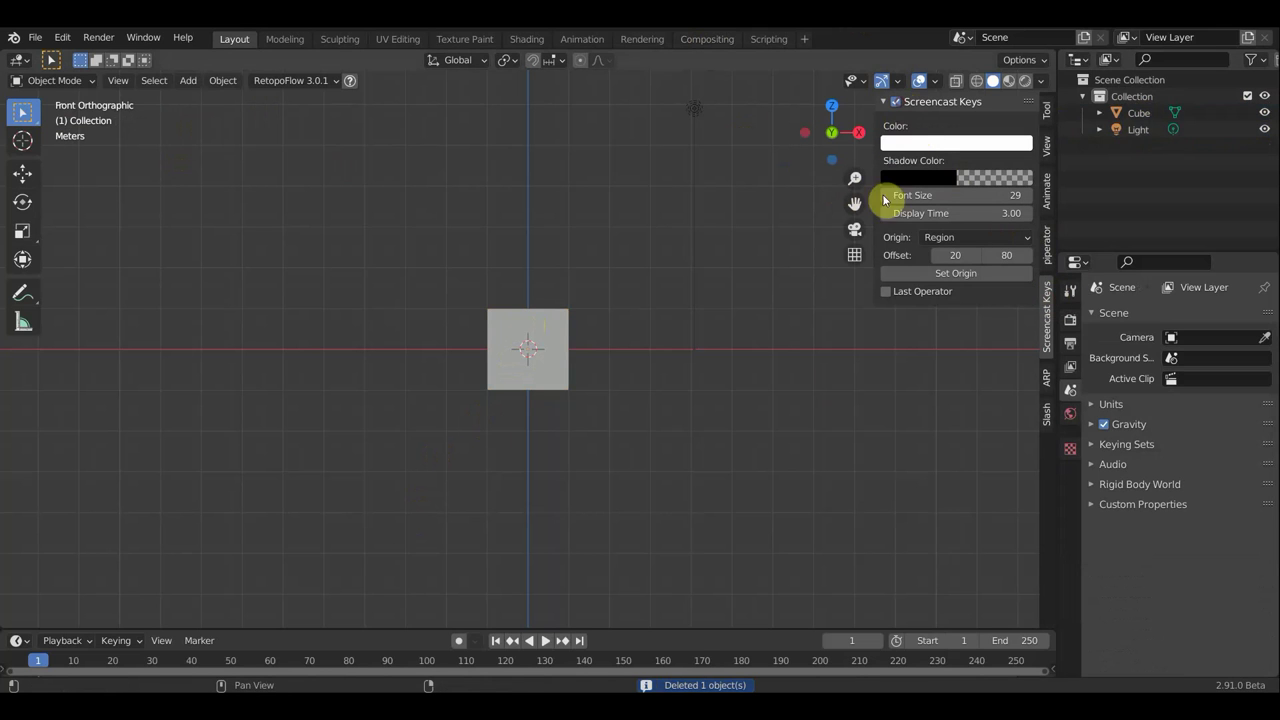
Step: Select the Cube in the Outliner and show its transform values in Object Properties
key("n")
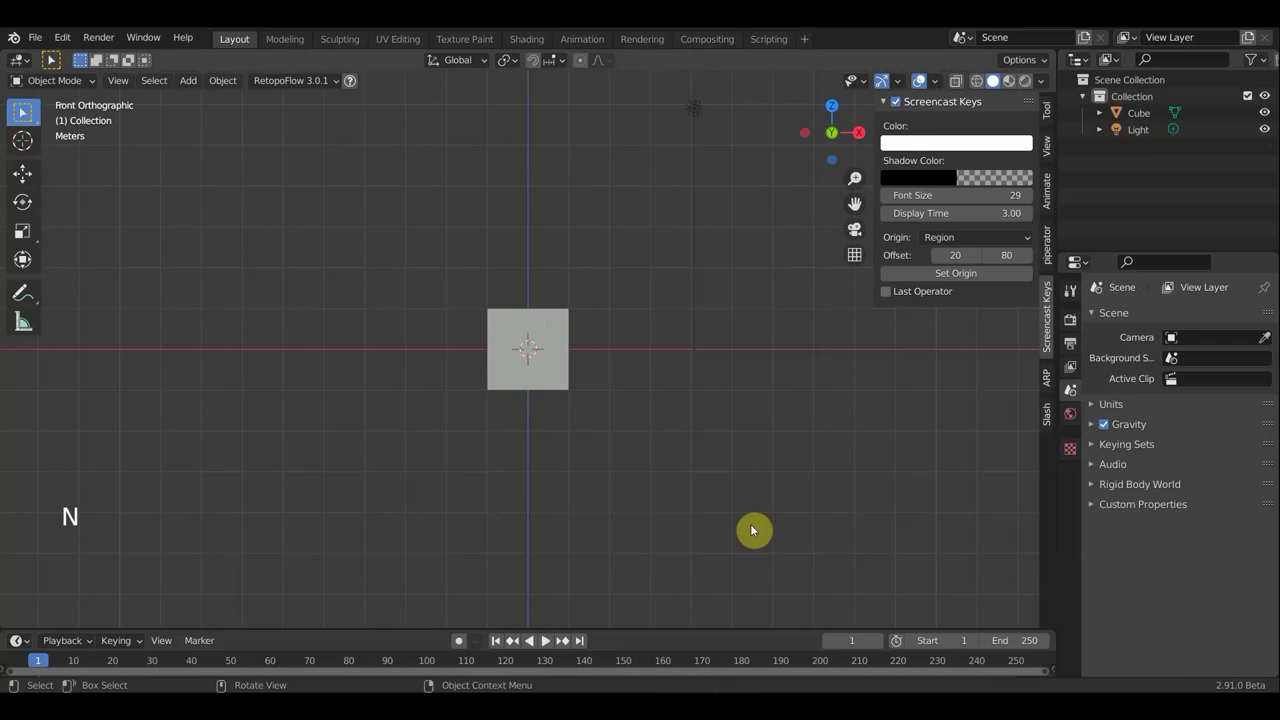
left_click(1265, 139)
left_click(1142, 121)
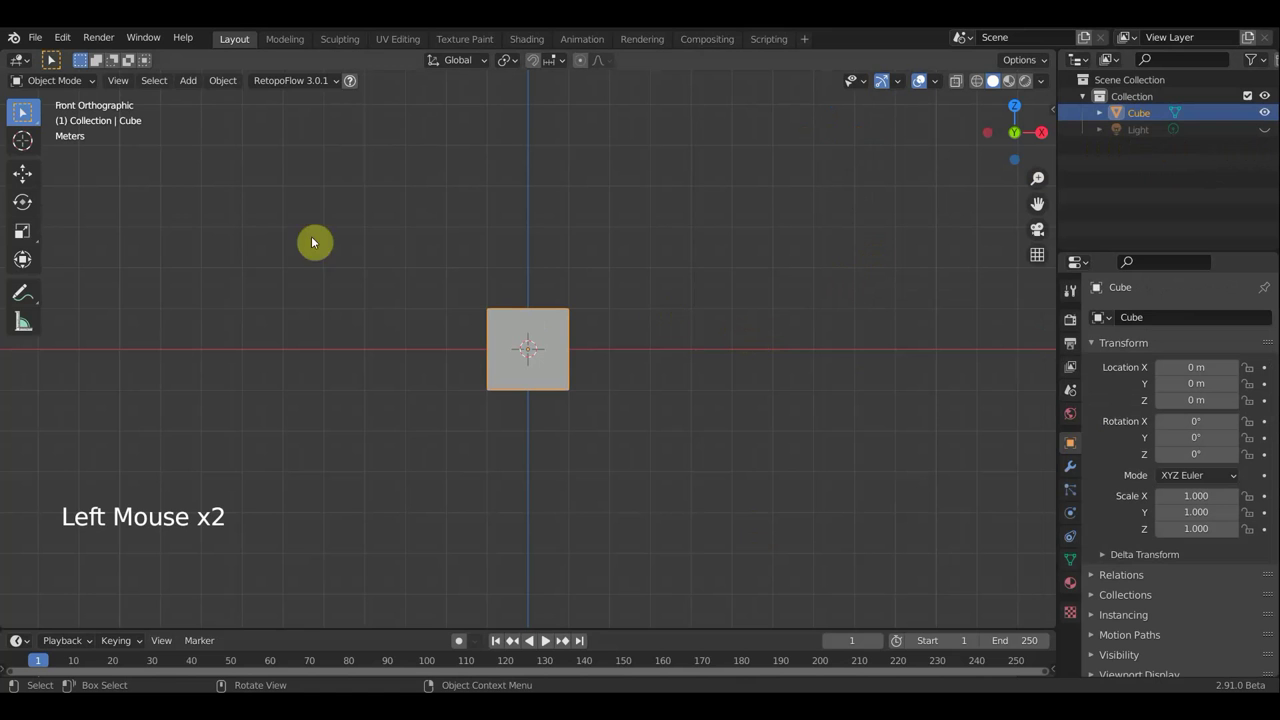
Step: Scale the cube into a tall, very thin slat (about 0.15 × 0.096 × 3.865), checking from the side
left_click(31, 263)
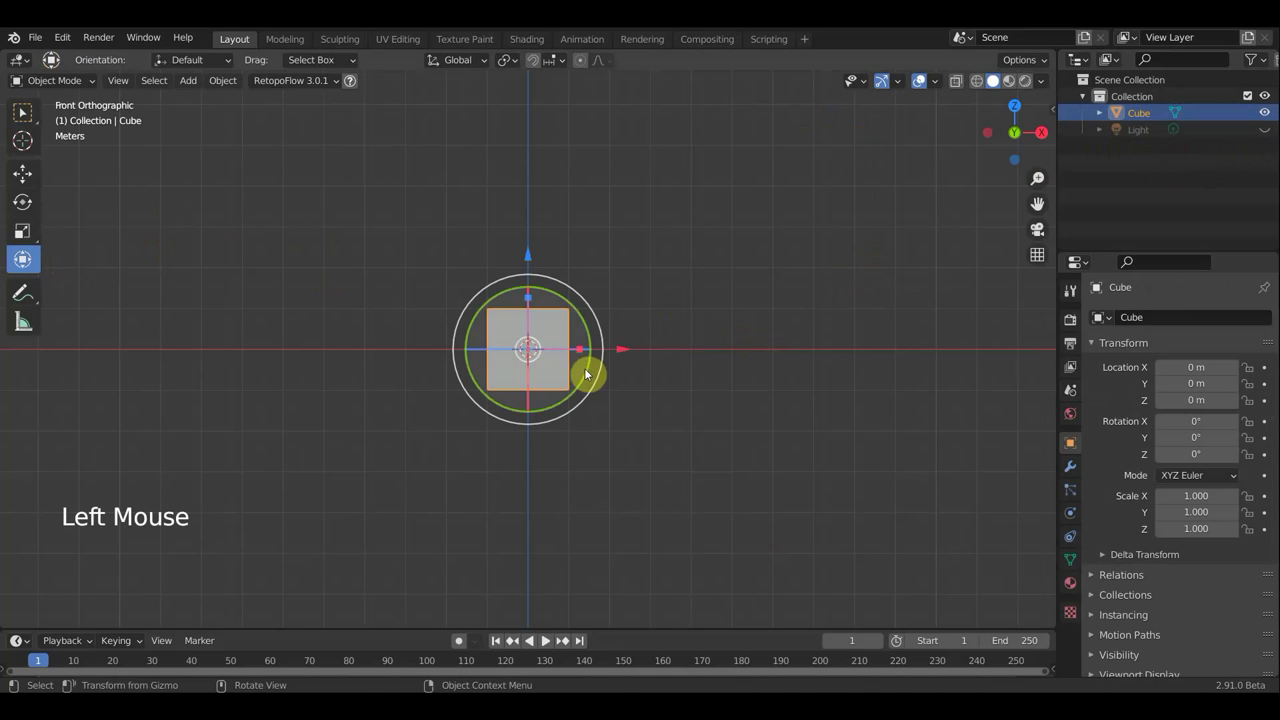
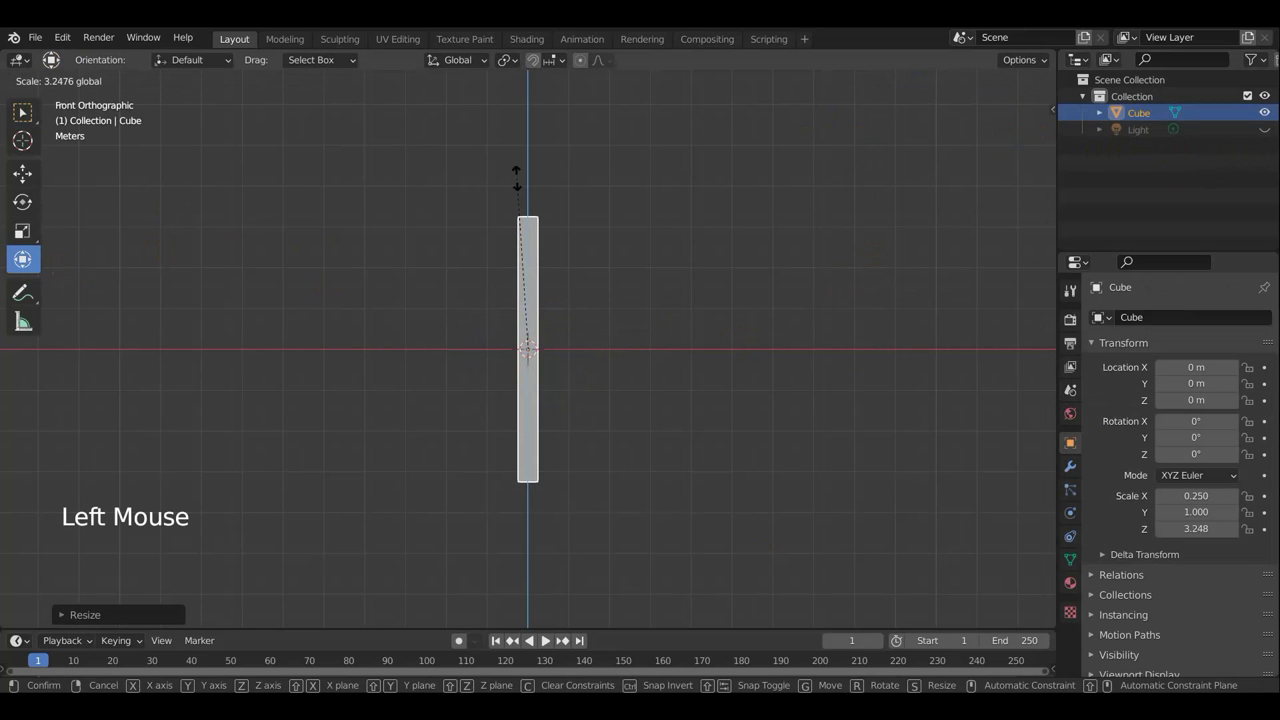
middle_click(649, 407)
key("KP_3")
left_click(583, 352)
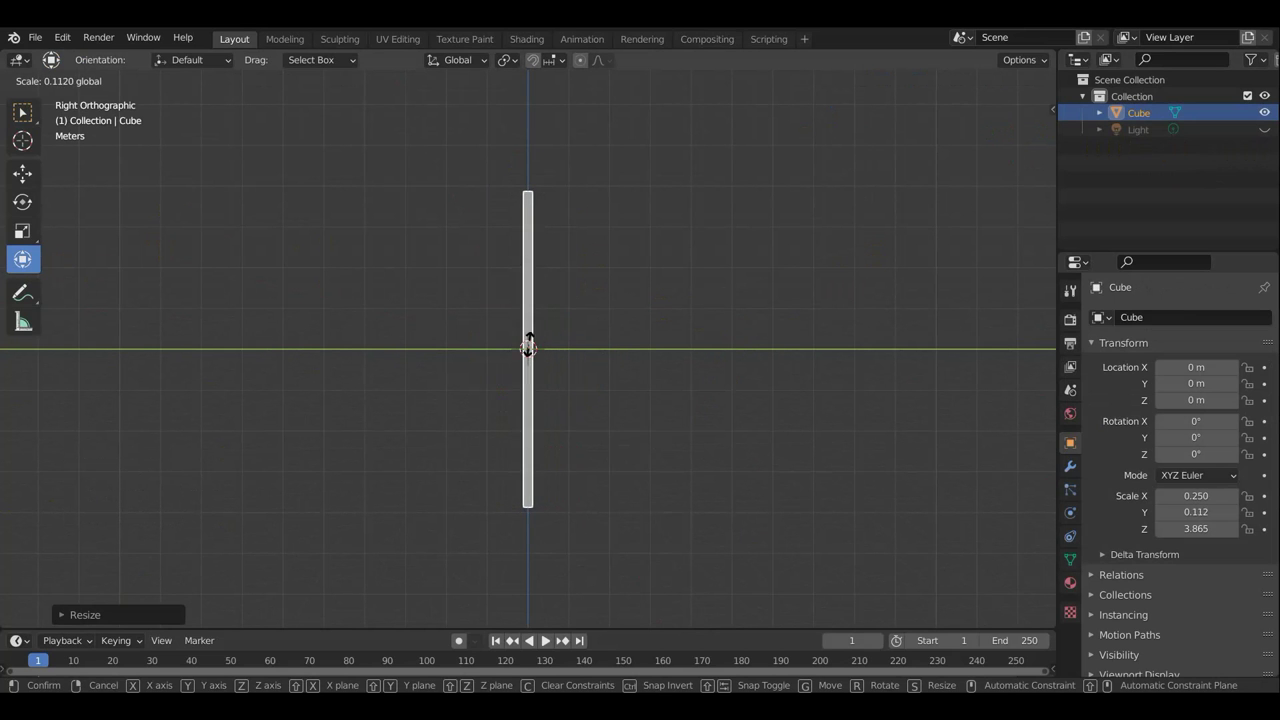
middle_click(728, 391)
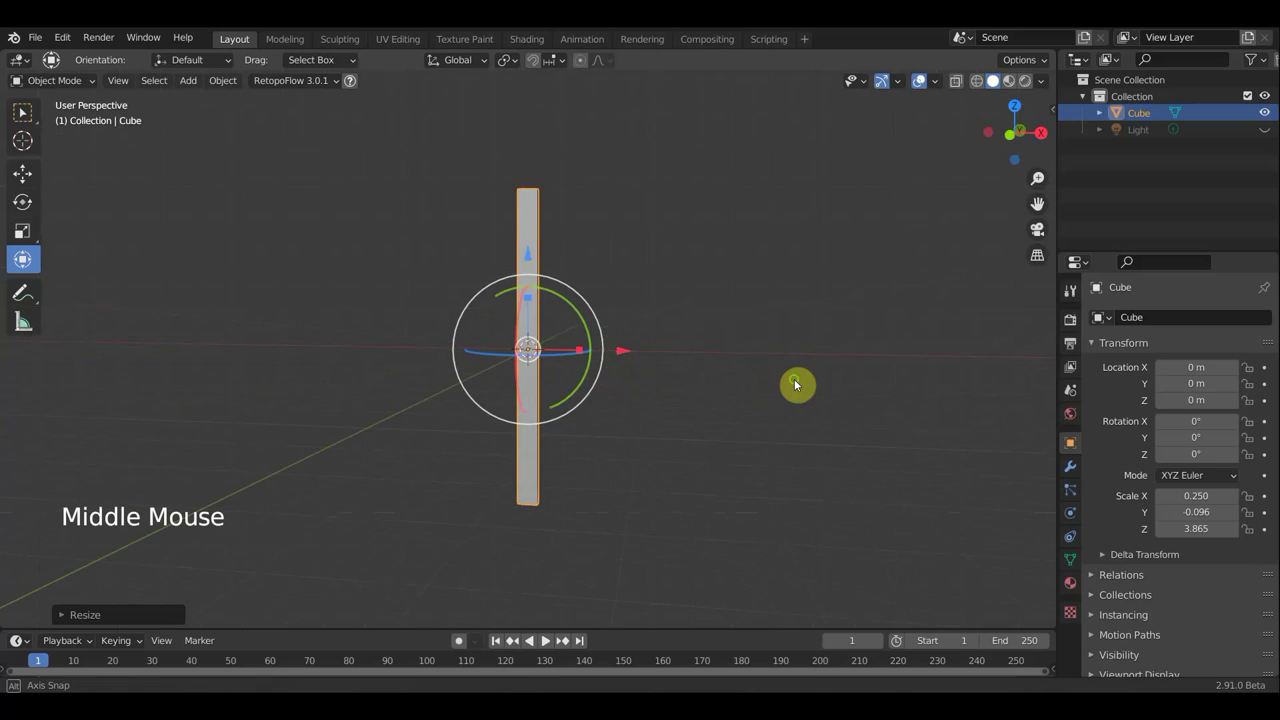
key("KP_1")
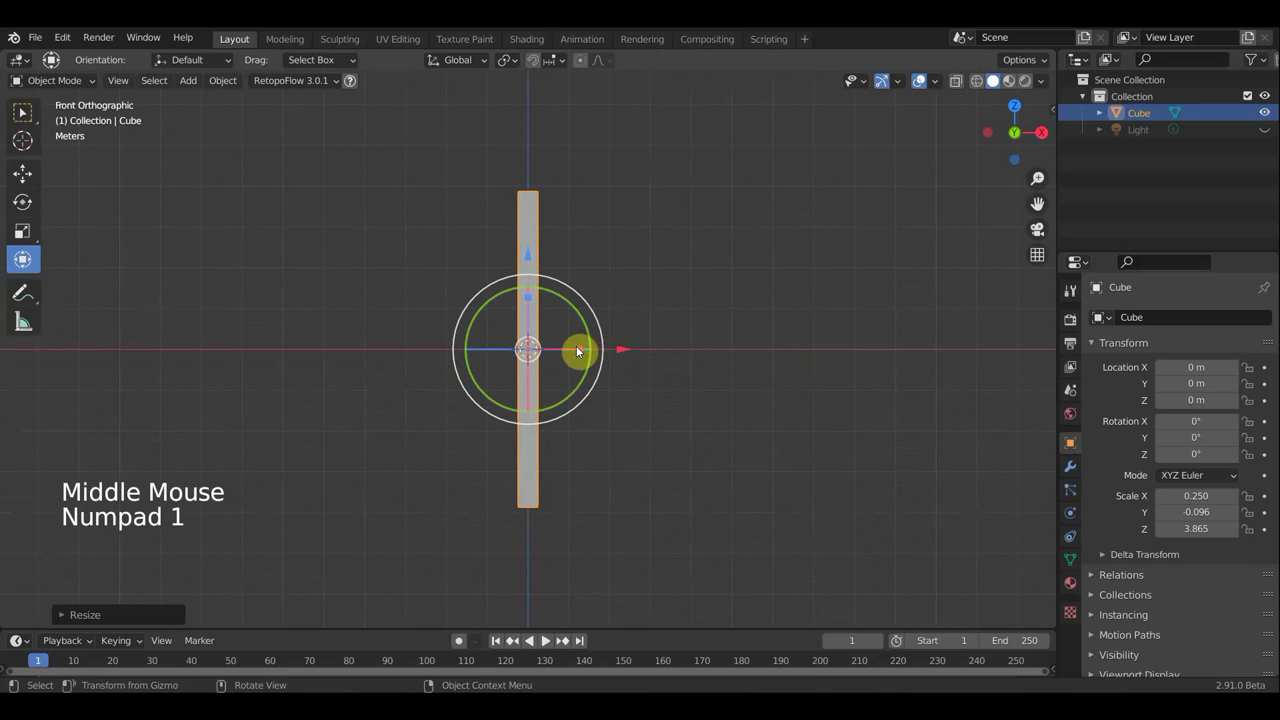
Step: Move the slat up along Z to about 3.9 m and over to the left along X
left_click(532, 257)
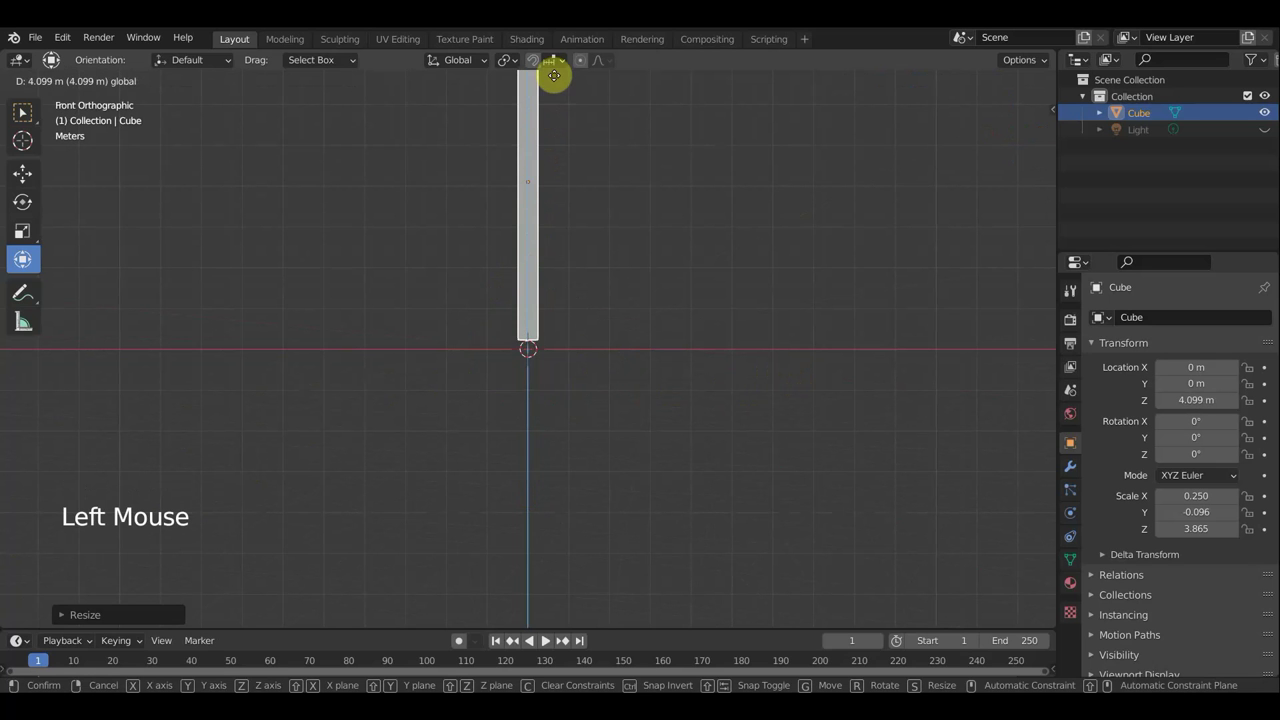
scroll("down", 3)
middle_click(704, 317)
scroll("down", 3)
scroll("up", 3)
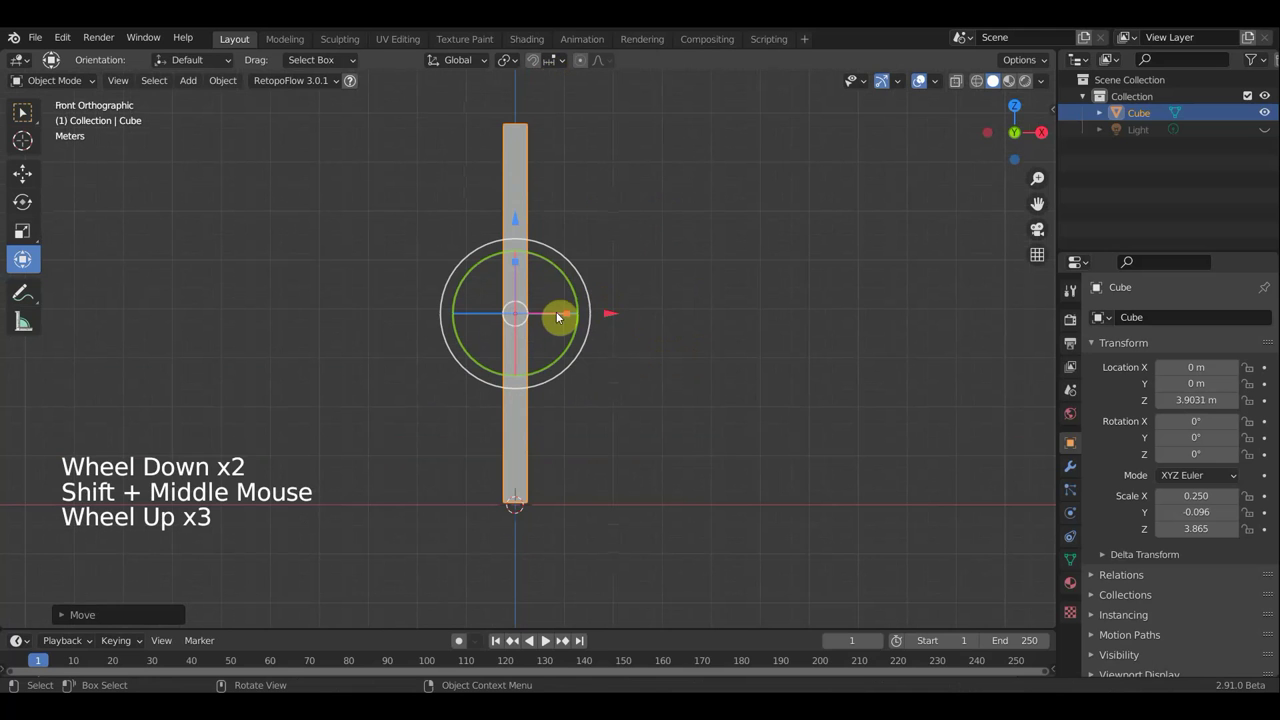
left_click(570, 320)
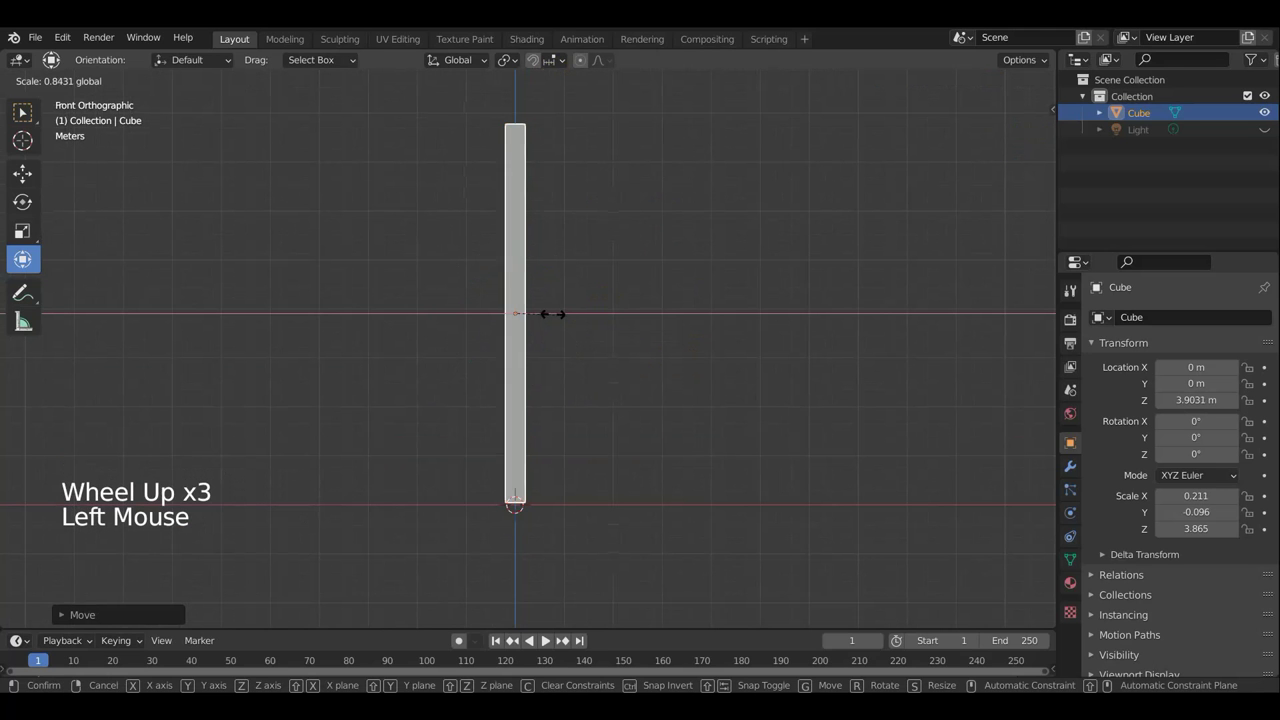
middle_click(596, 379)
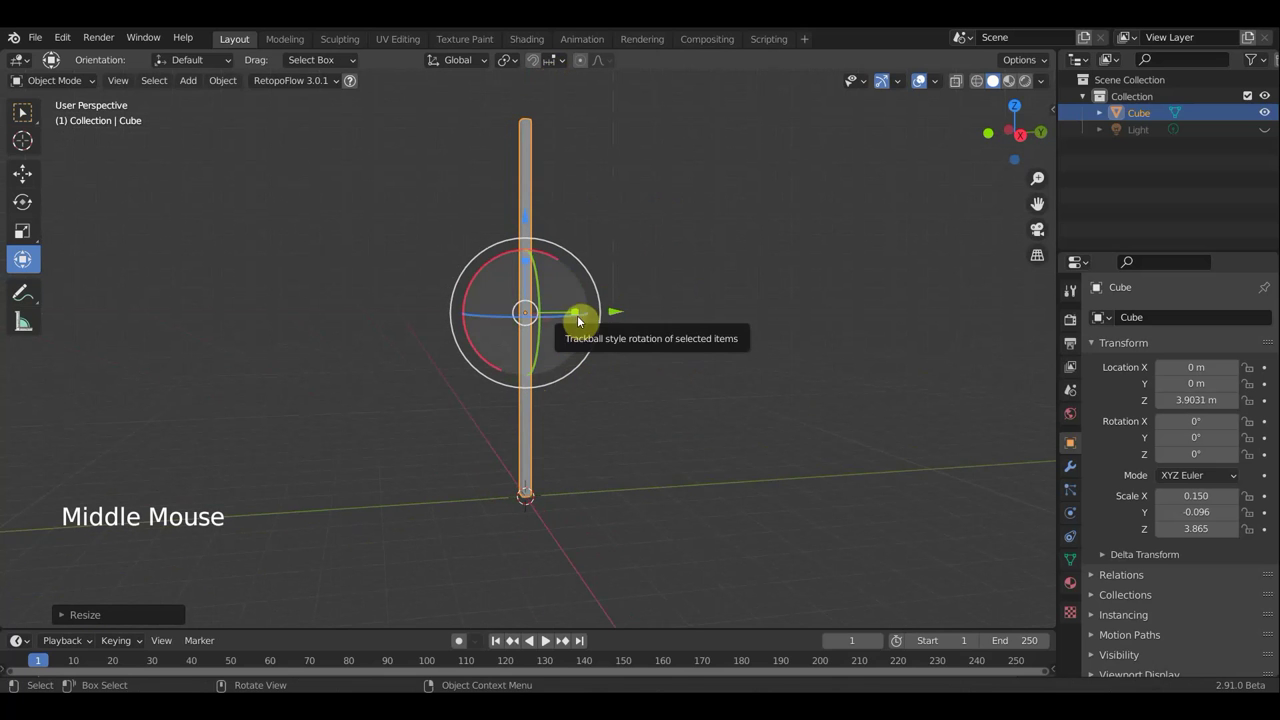
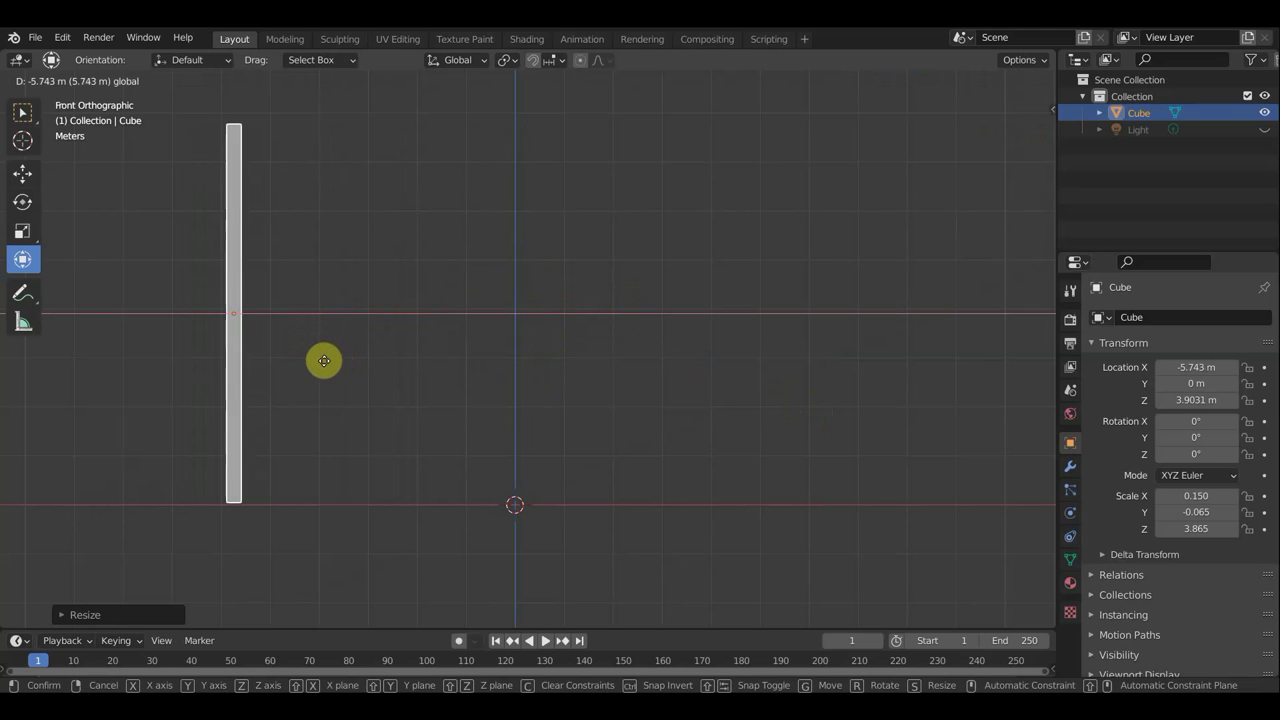
Step: Add an Array modifier with Count 45 to the slat and apply it as real geometry
left_click(1076, 465)
left_click(1162, 324)
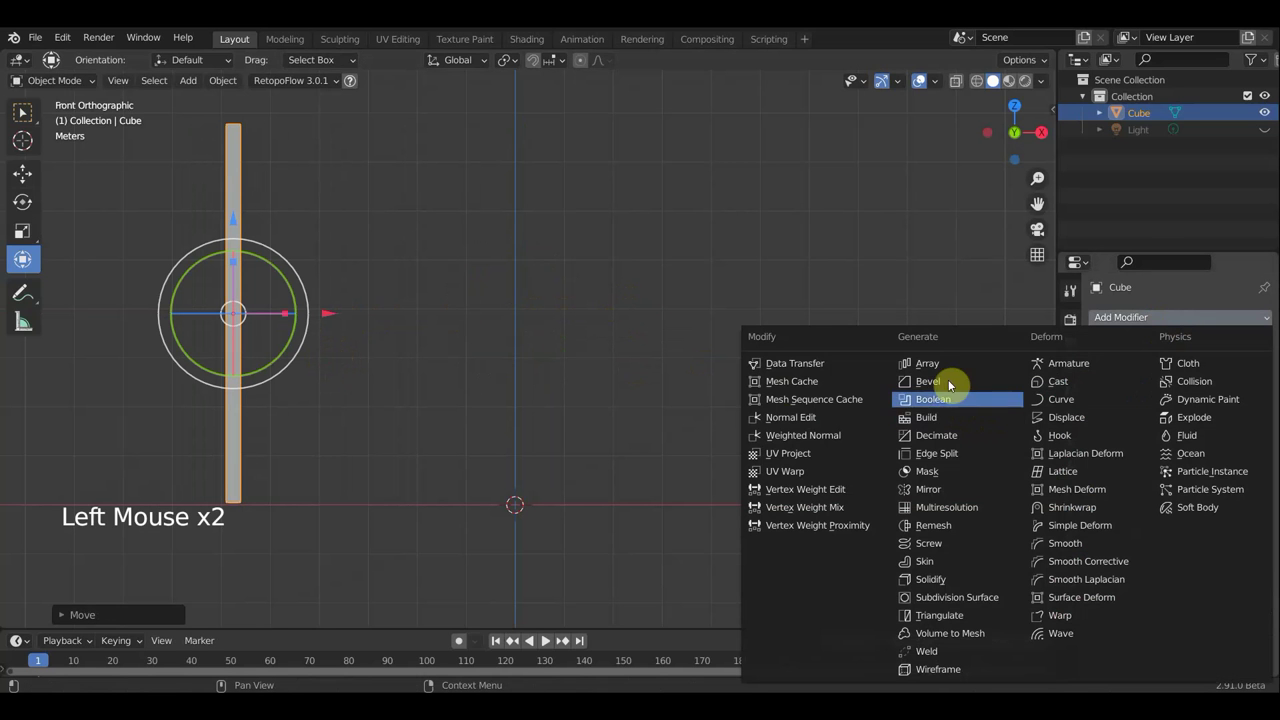
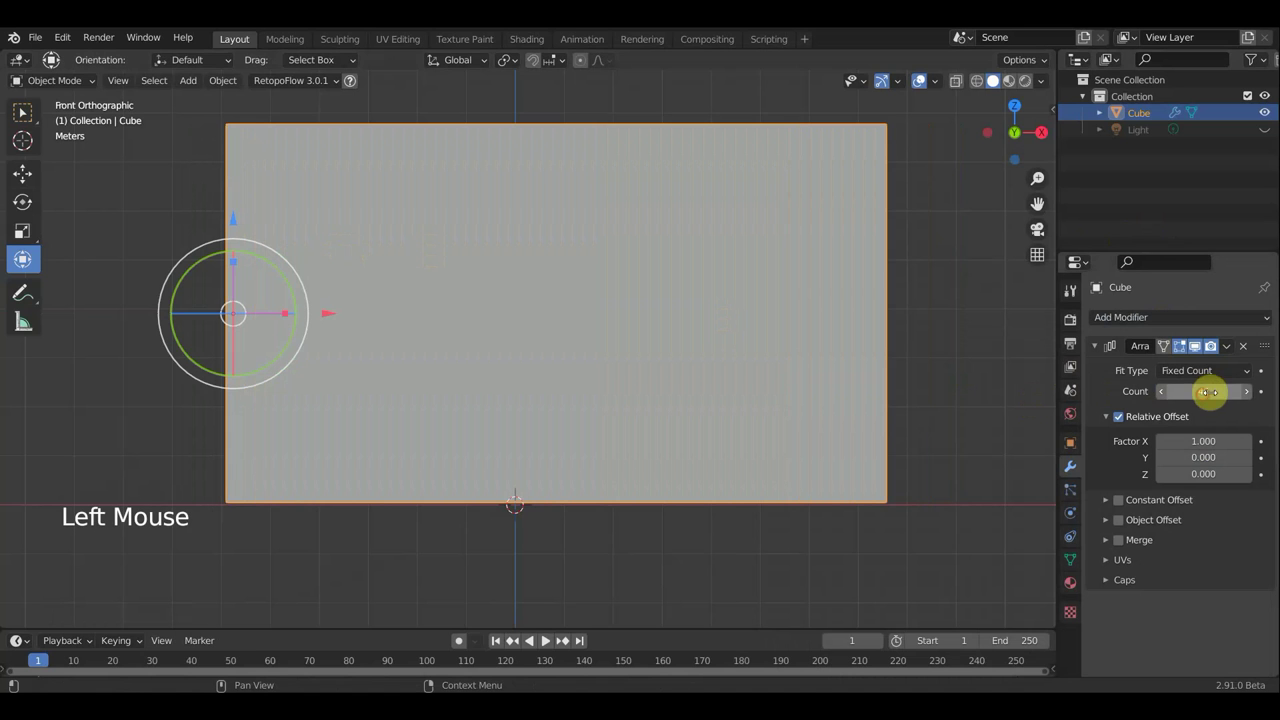
scroll("down", 3)
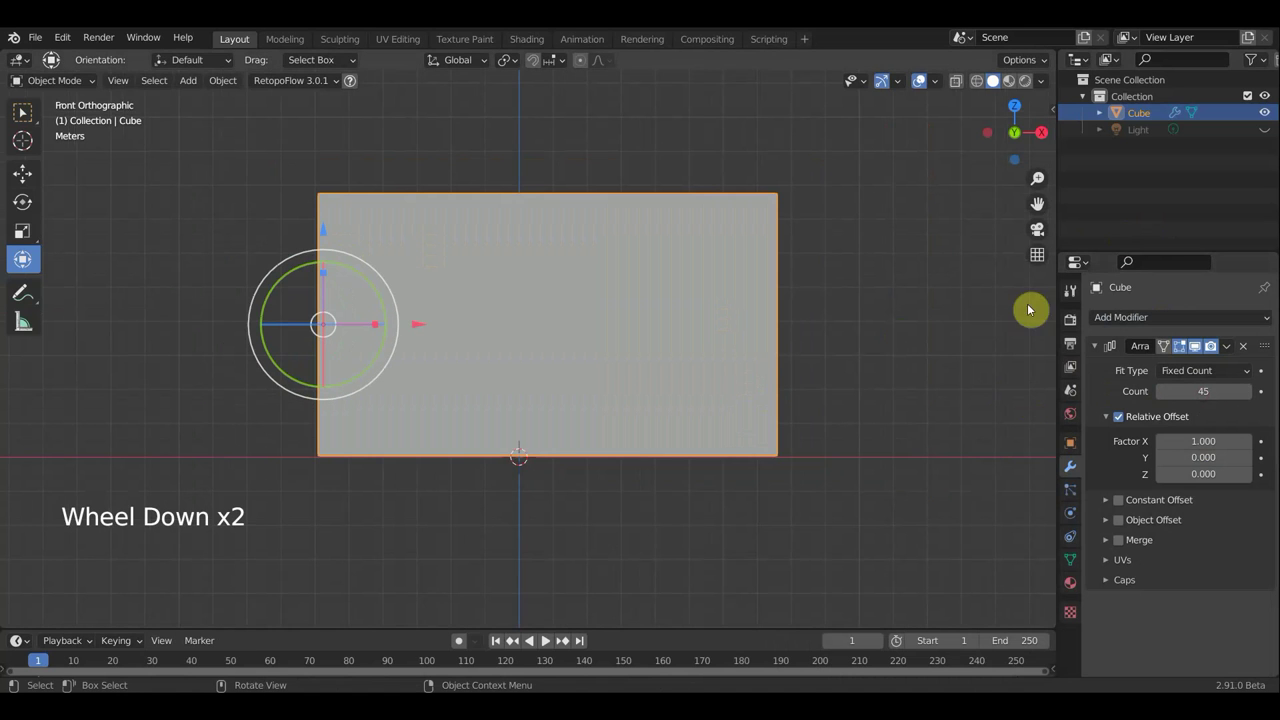
left_click(1233, 350)
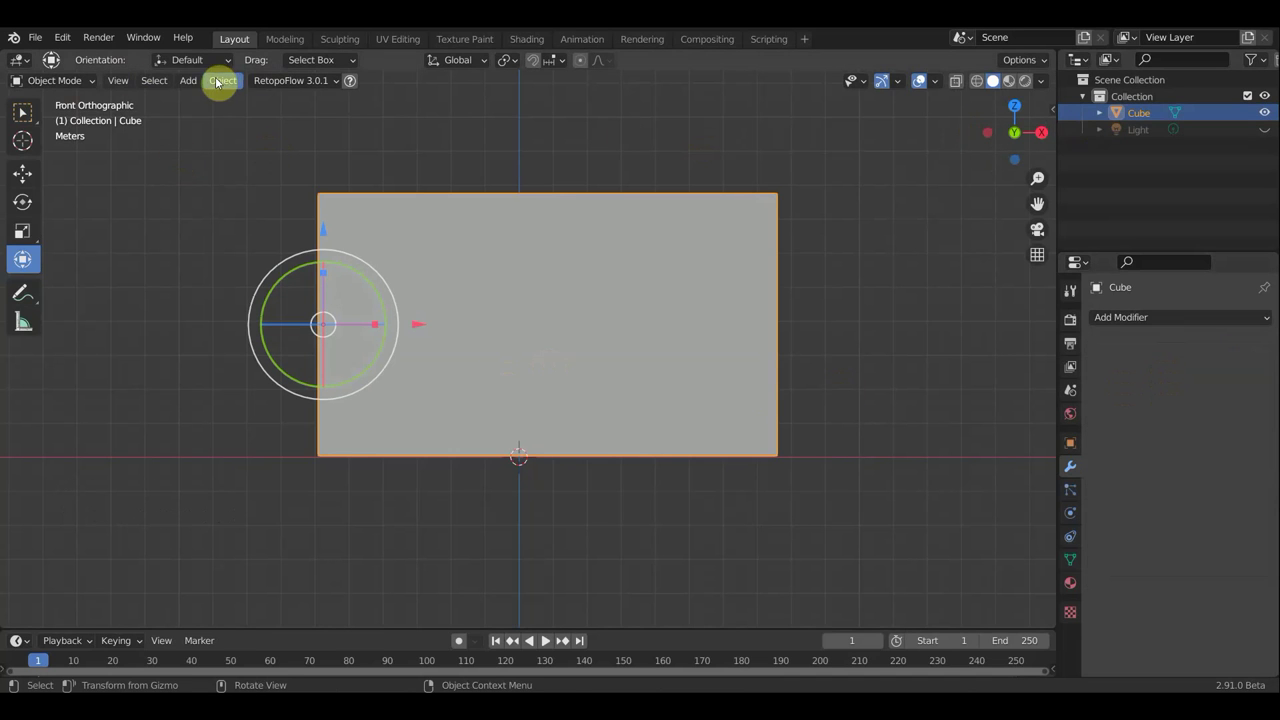
Step: Bring up the viewport Add menu of new object types
left_click(202, 129)
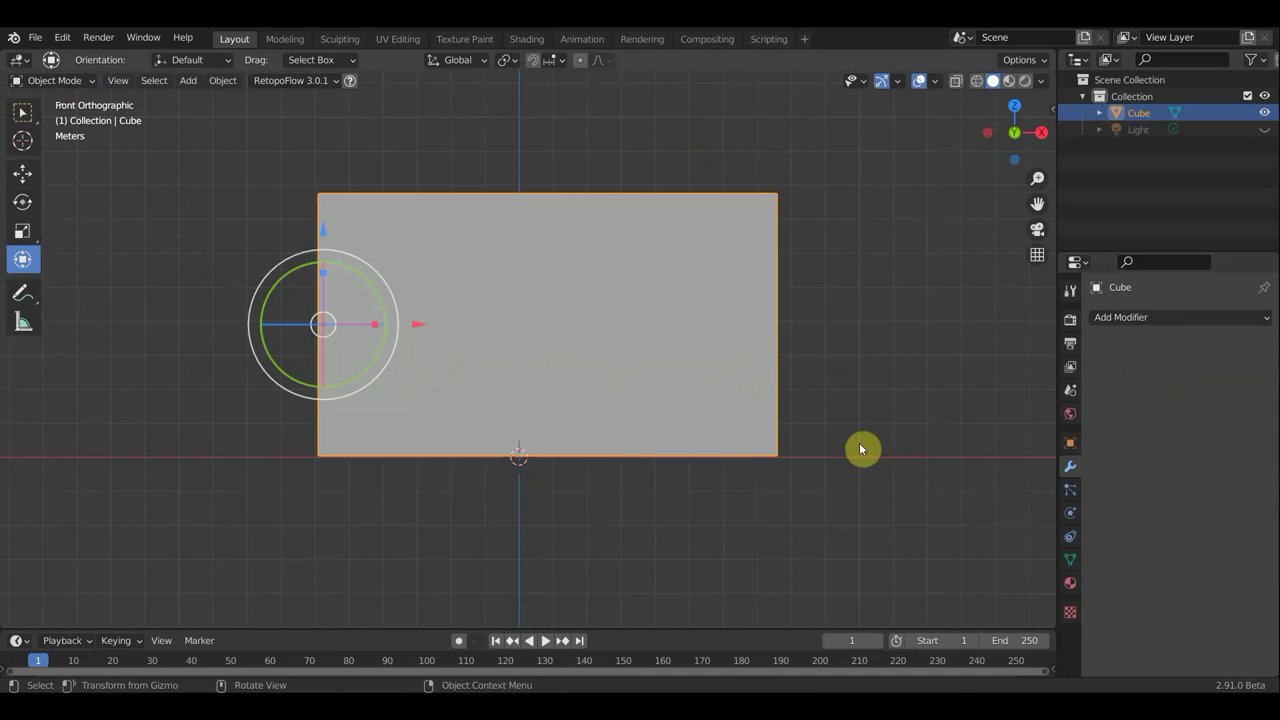
left_click(191, 92)
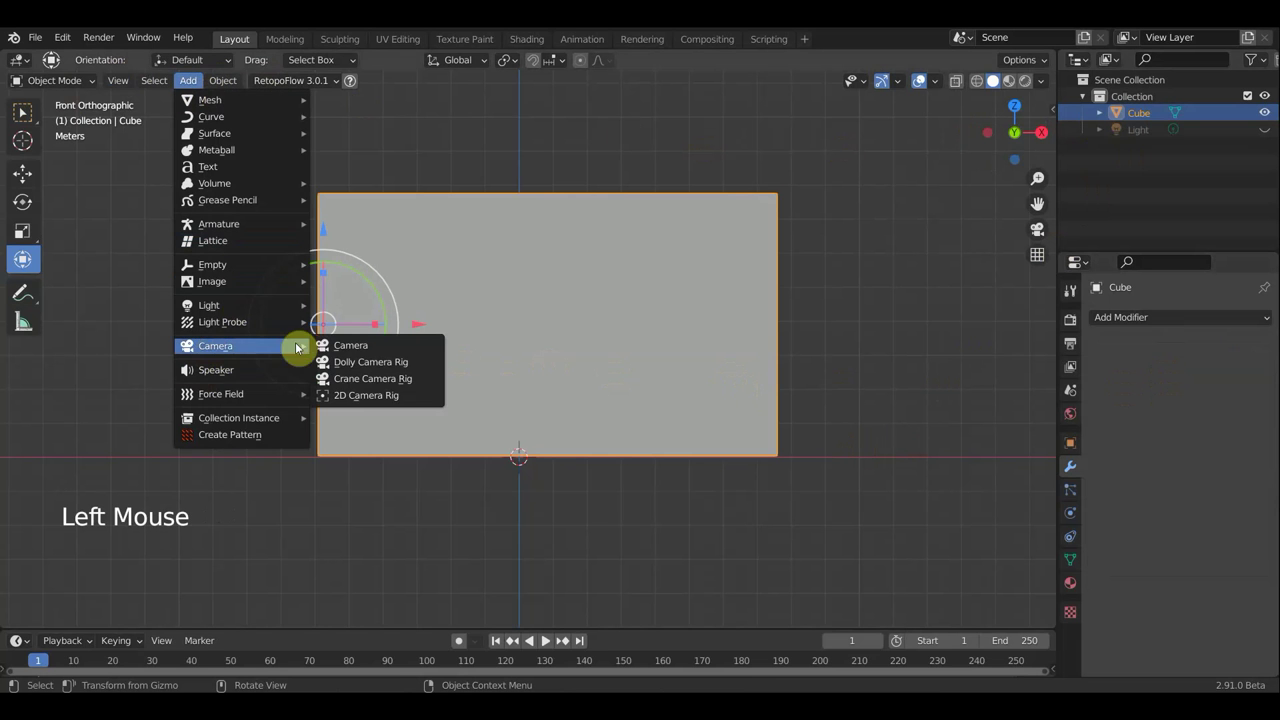
Step: Add a camera and push it about 21.5 m back from the wall along Y in side view
middle_click(754, 440)
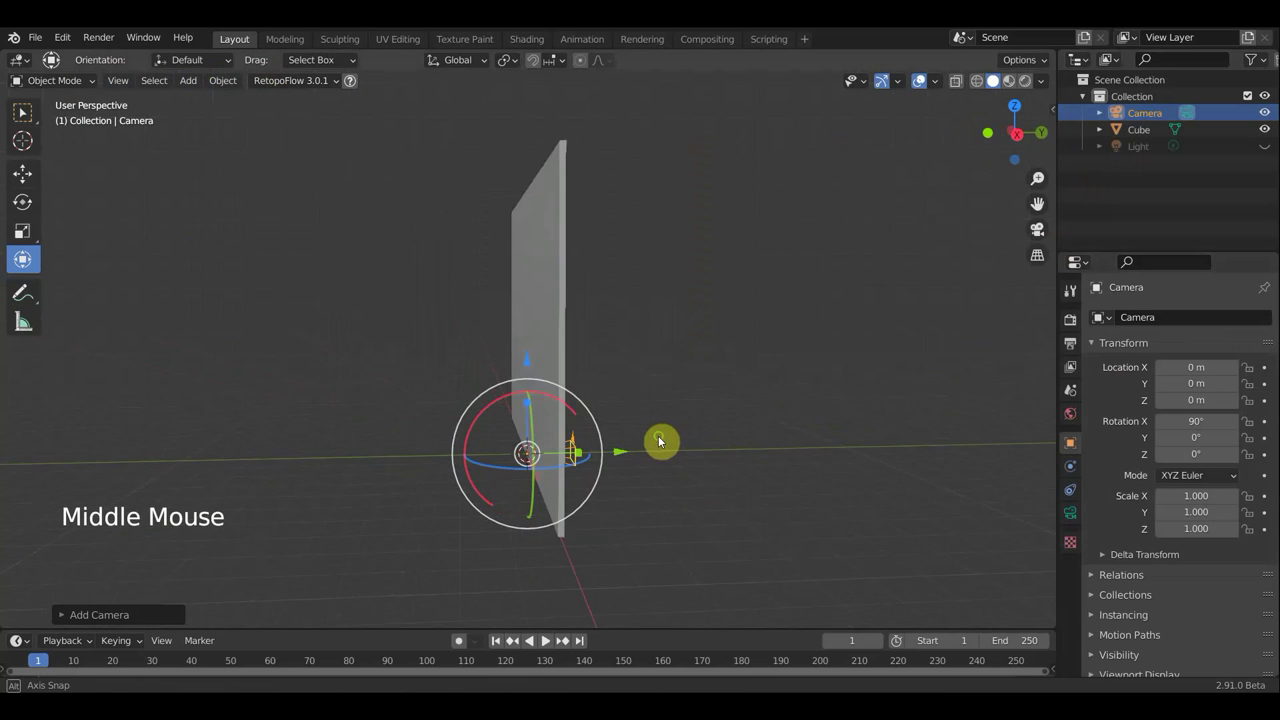
key("KP_3")
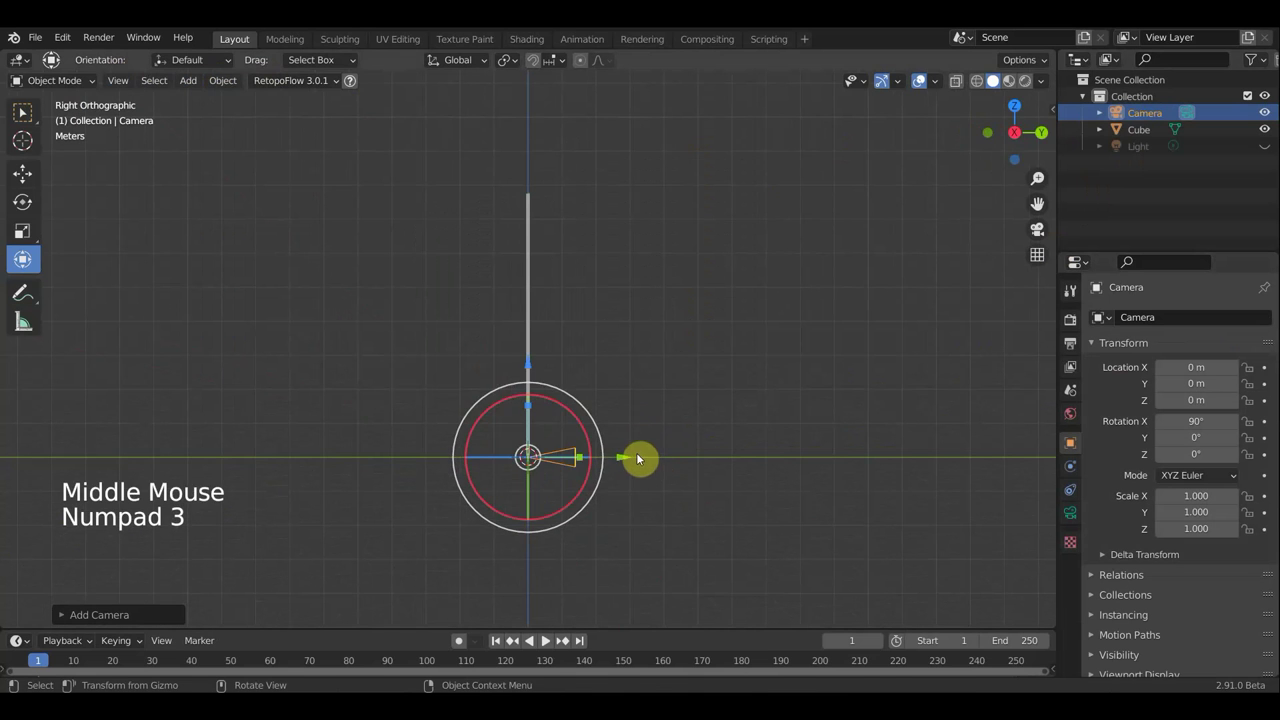
left_click(624, 466)
scroll("down", 3)
scroll("down", 3)
left_click(488, 379)
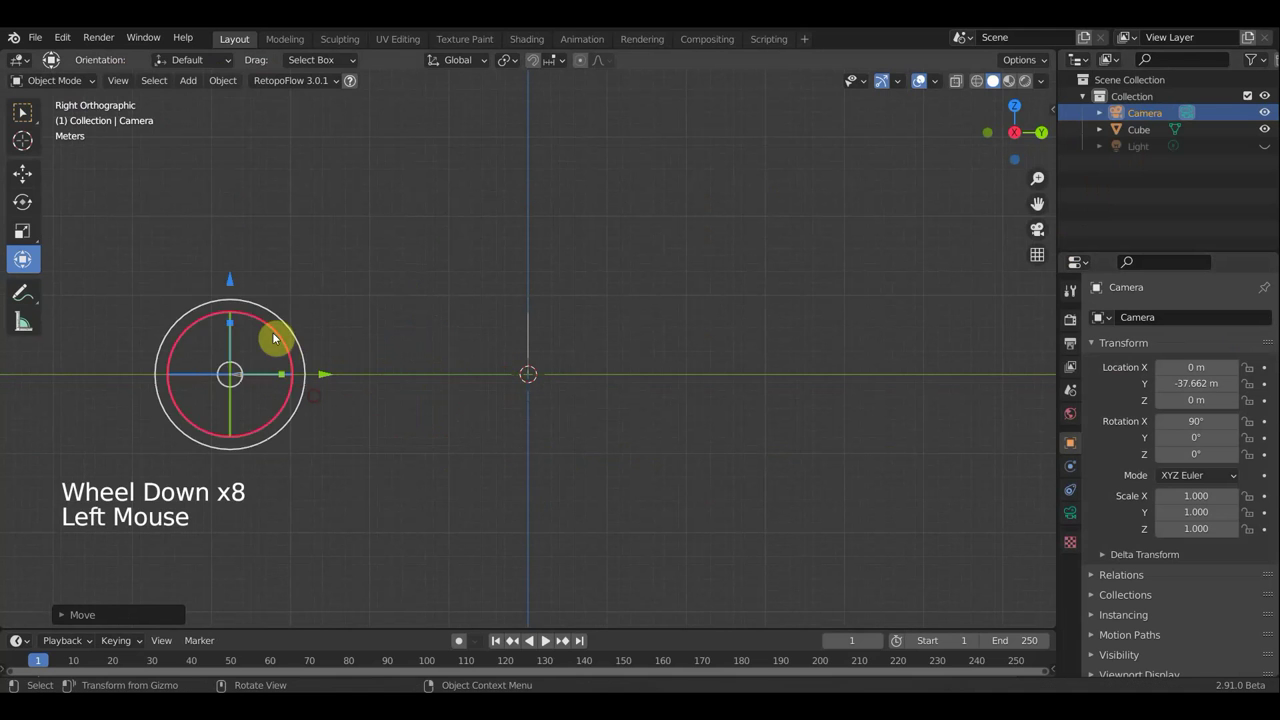
left_click(238, 286)
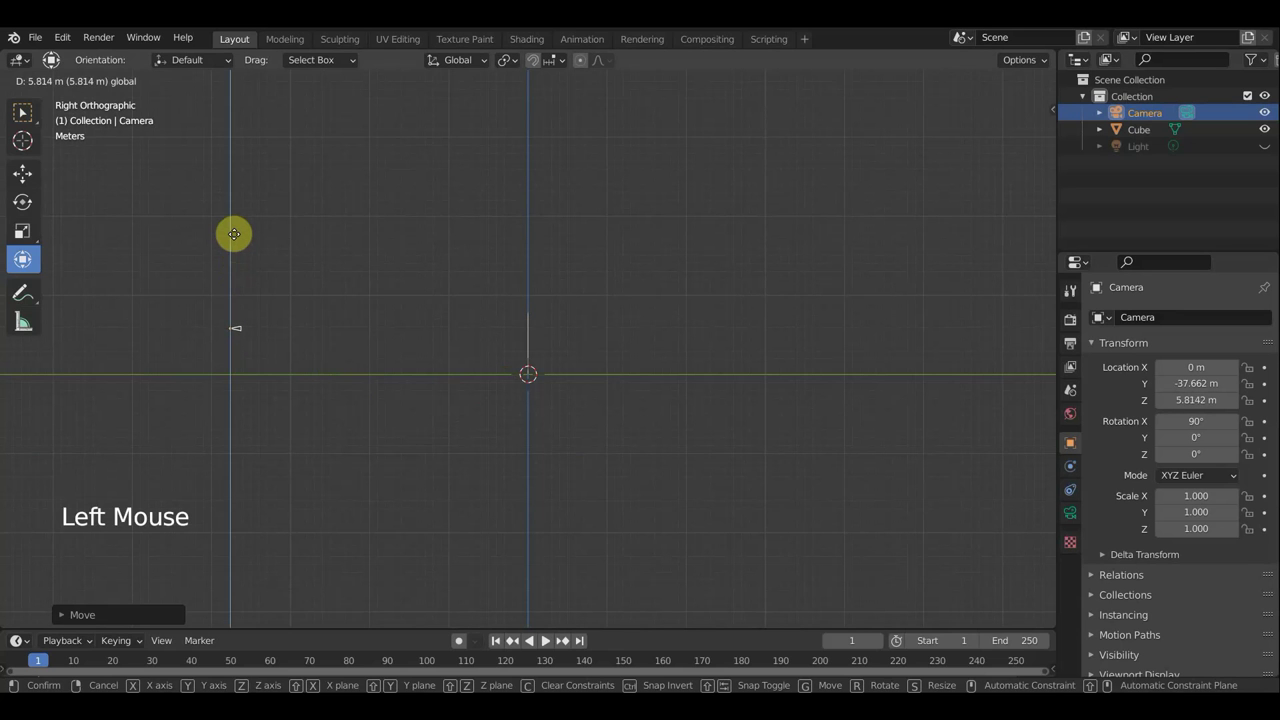
Step: Raise the camera to about 3.5 m and check the wall's framing through the camera view
key("KP_0")
key("KP_0")
left_click(328, 334)
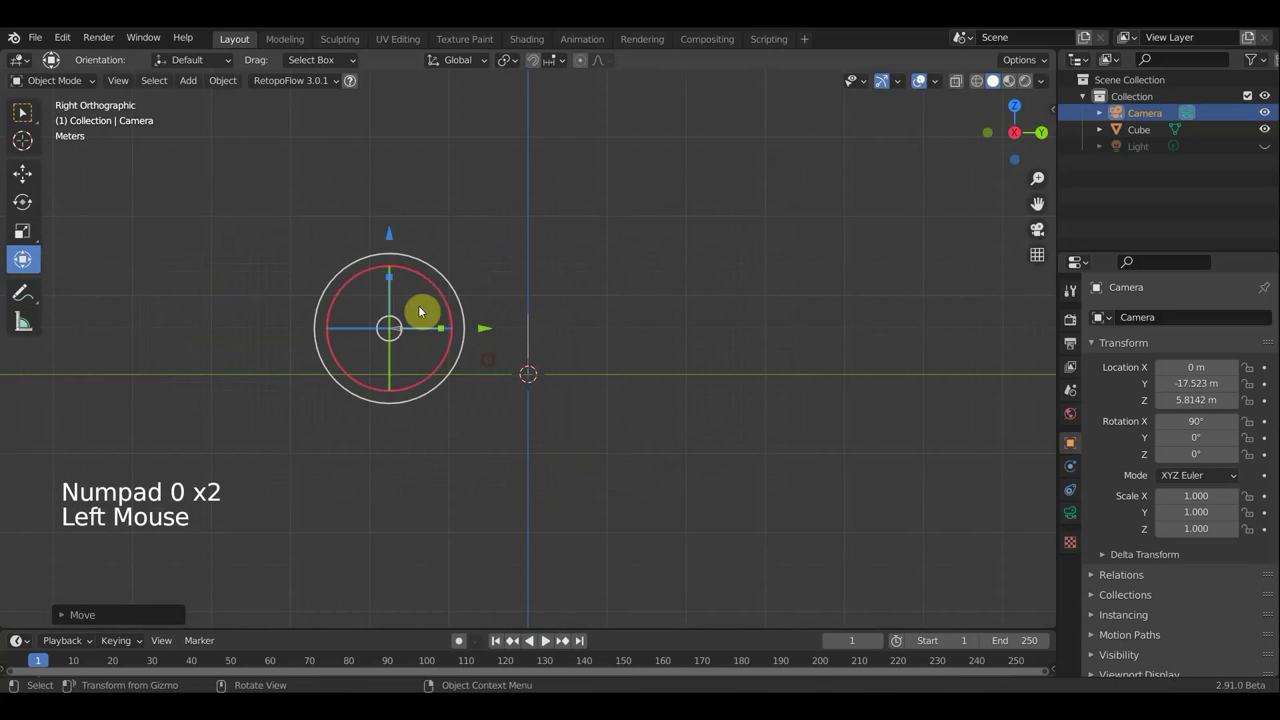
left_click(393, 244)
key("KP_0")
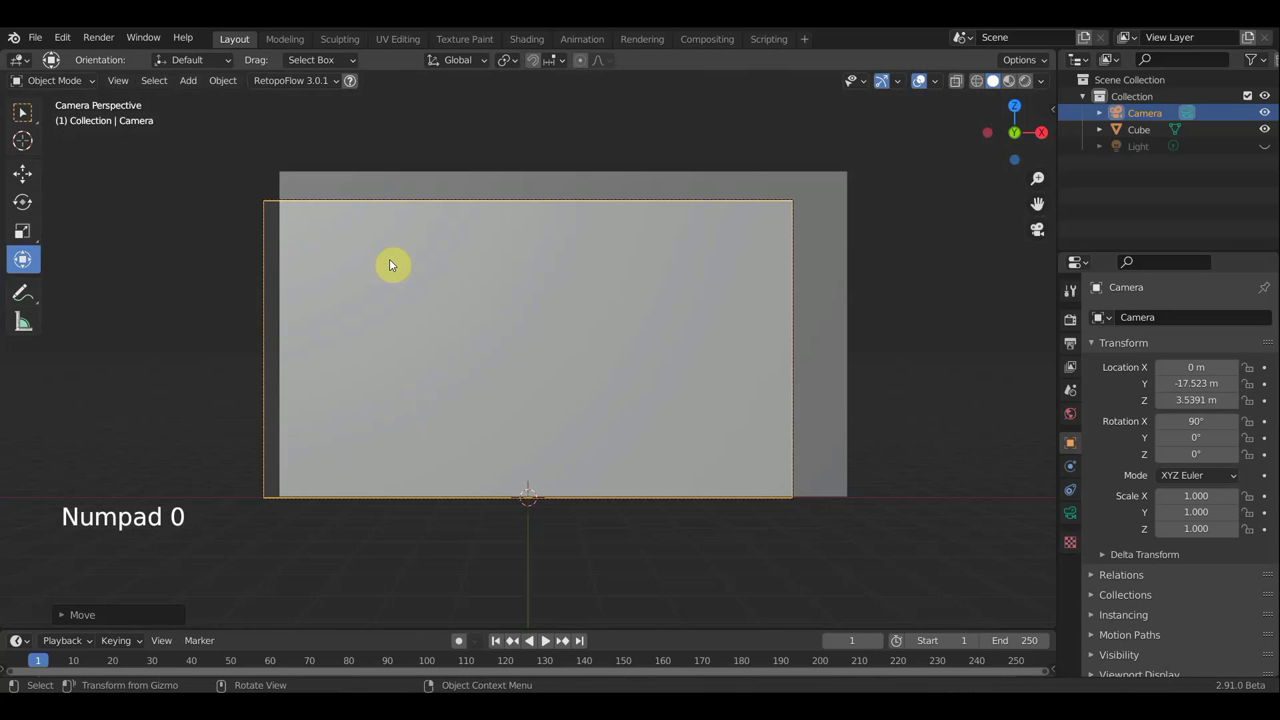
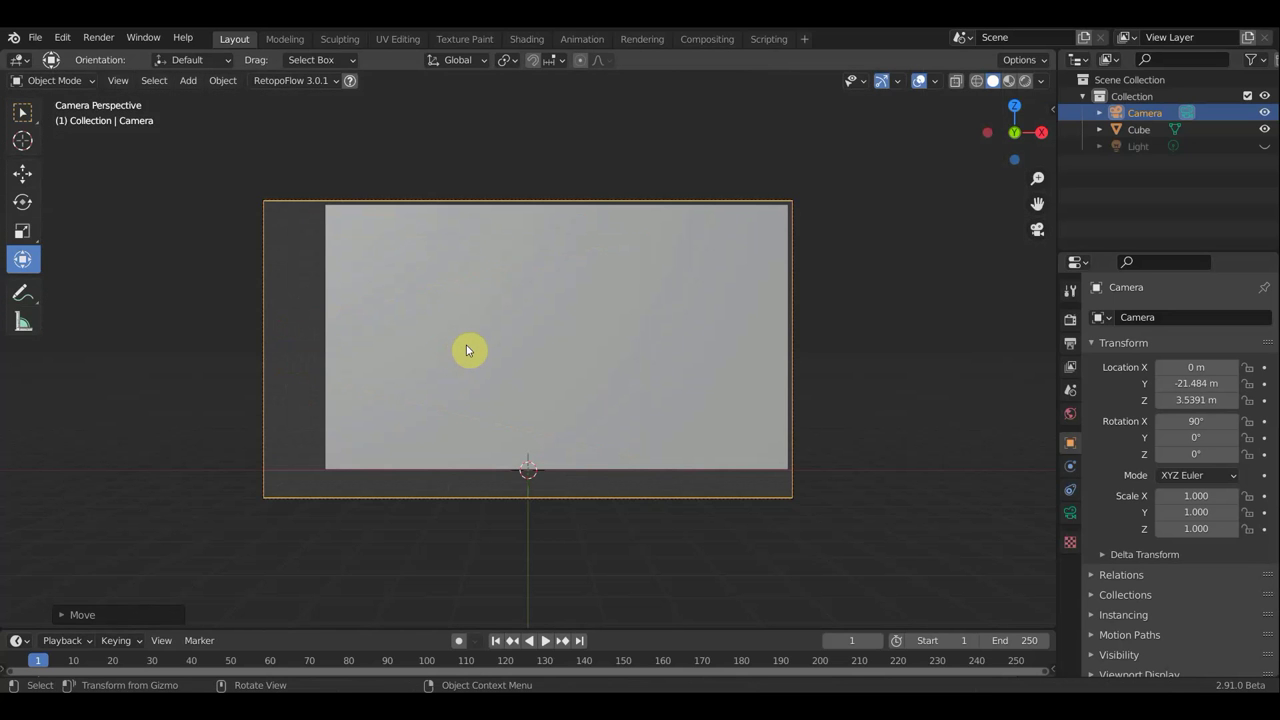
key("KP_0")
Step: Lower the slat wall and scale it up about 1.16×
left_click(530, 307)
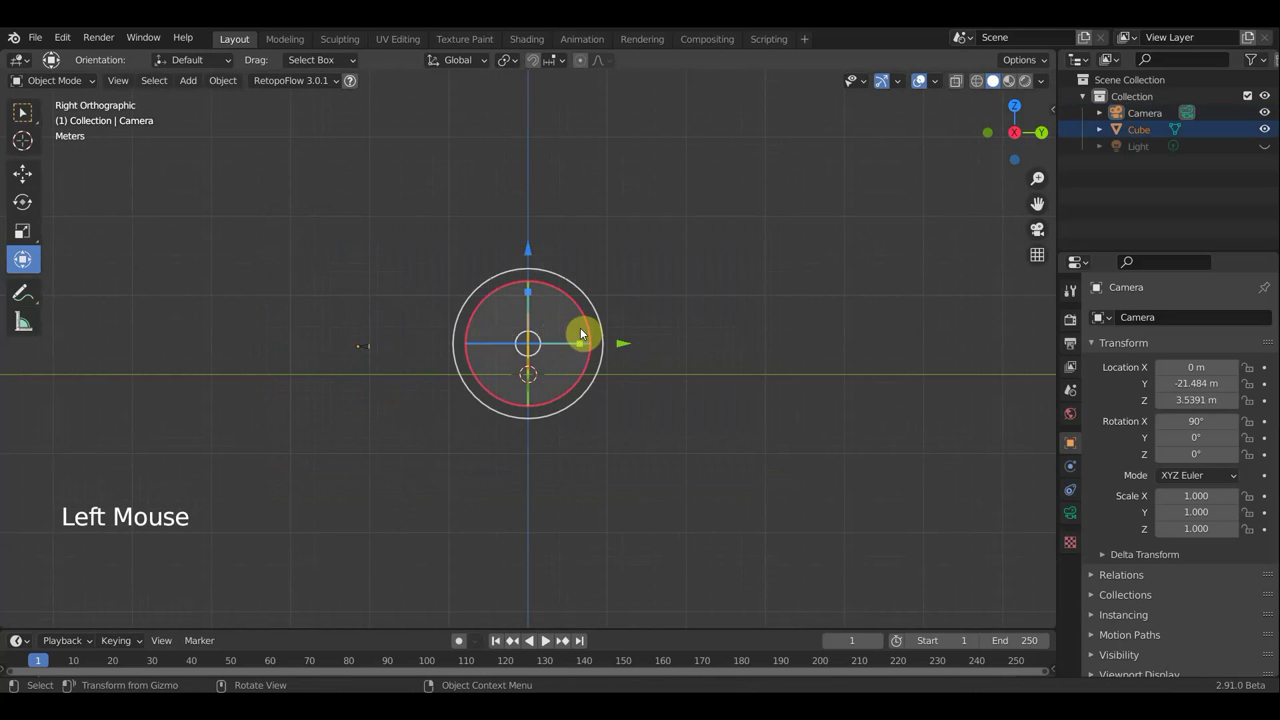
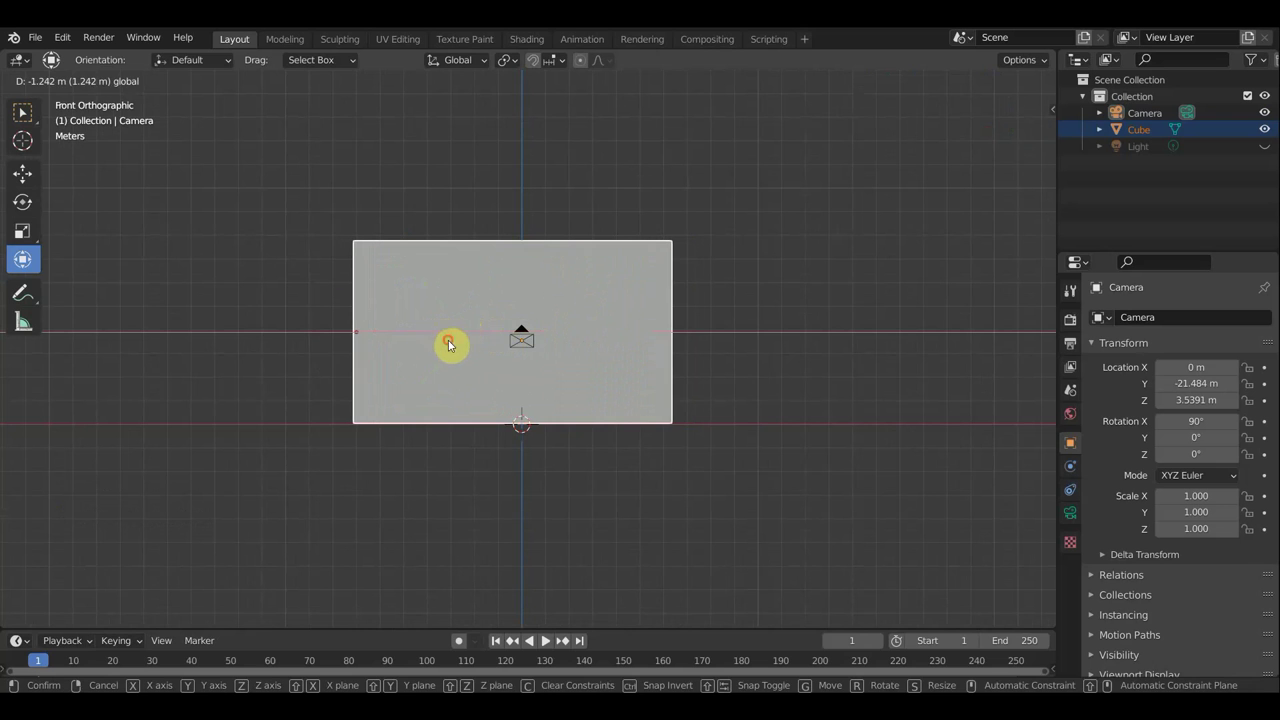
key("KP_0")
key("KP_0")
key("s")
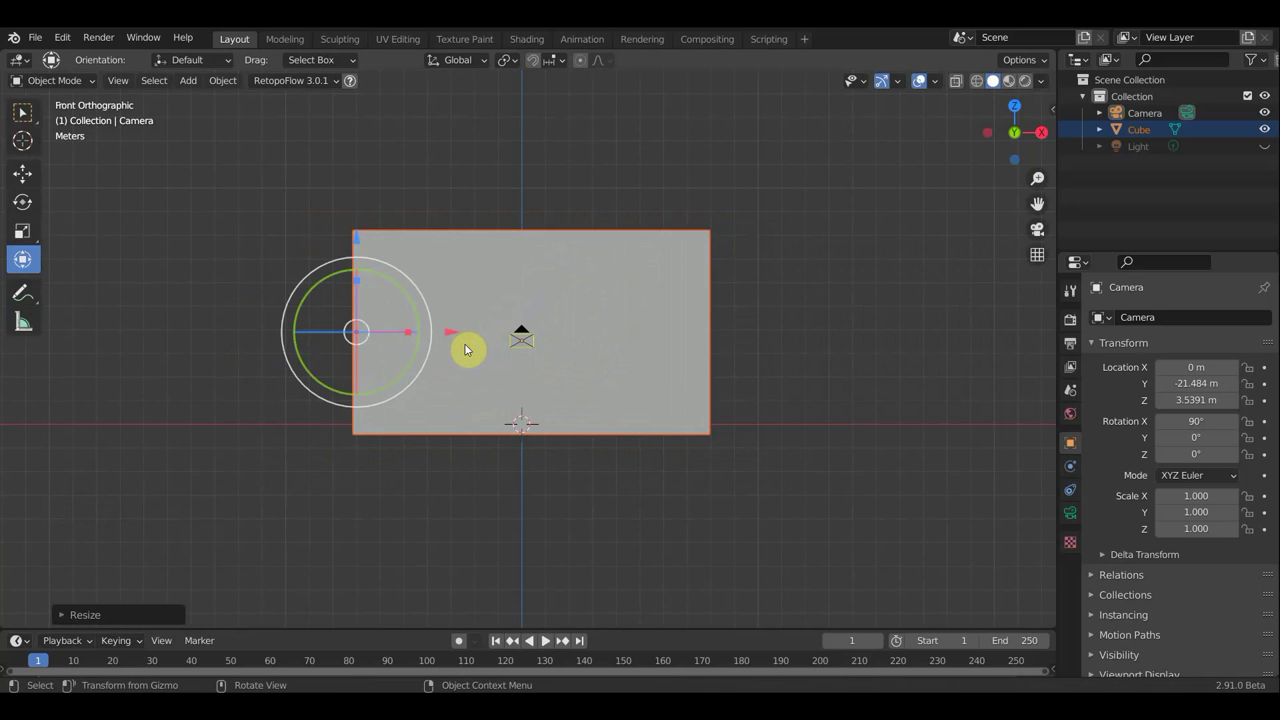
Step: Shift the camera to roughly X 0.36 m, Z 3.83 m so the wall is centered in frame
key("KP_0")
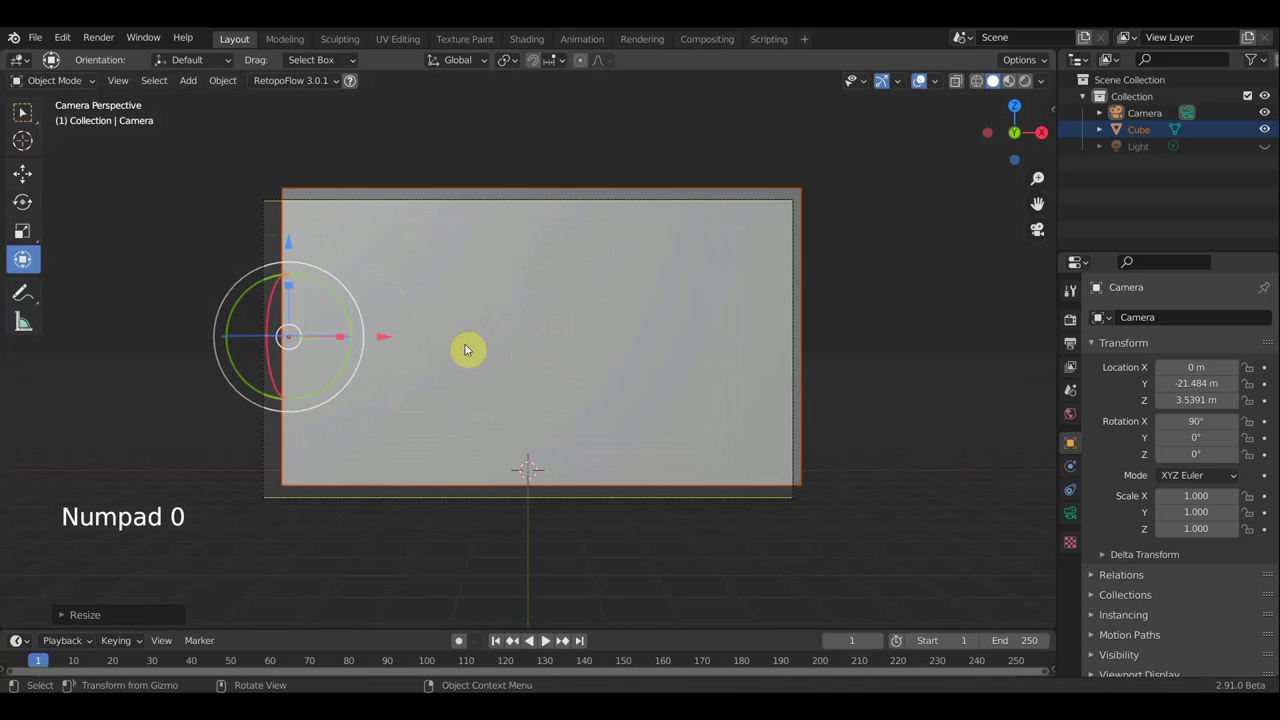
left_click(1155, 116)
key("g")
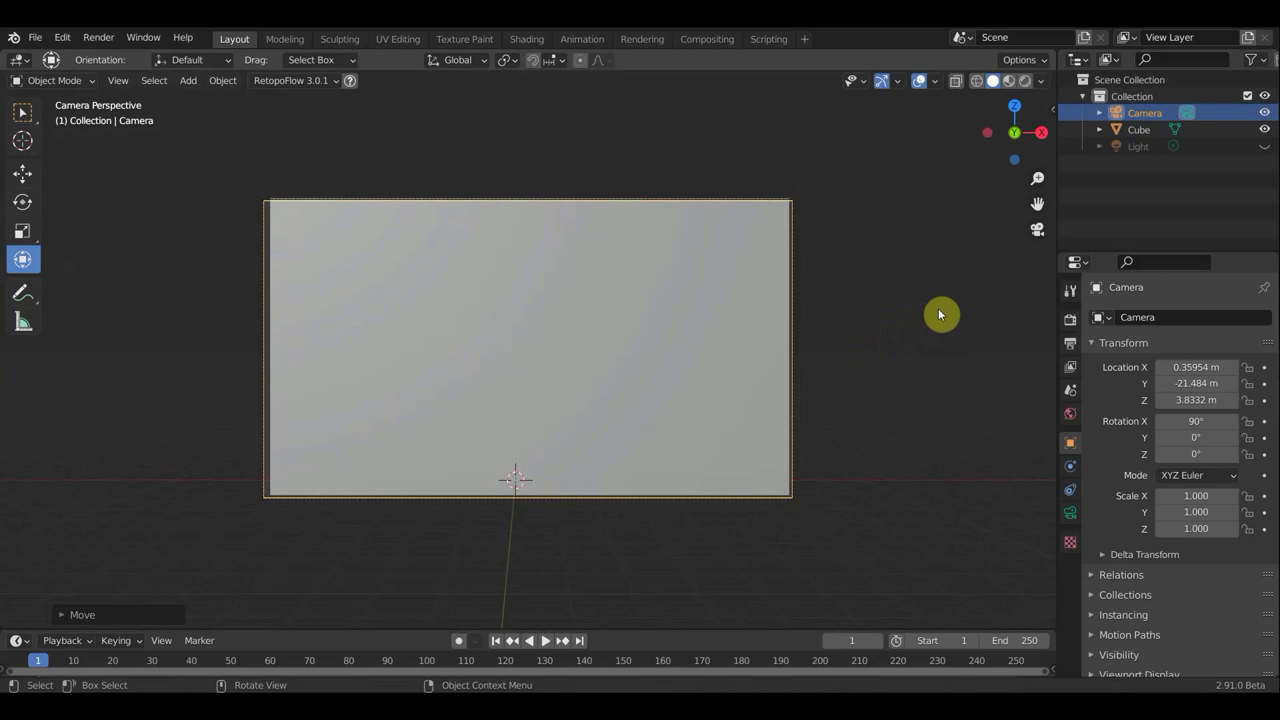
Step: Return to front view and make the slat wall the active object for texture painting
key("KP_1")
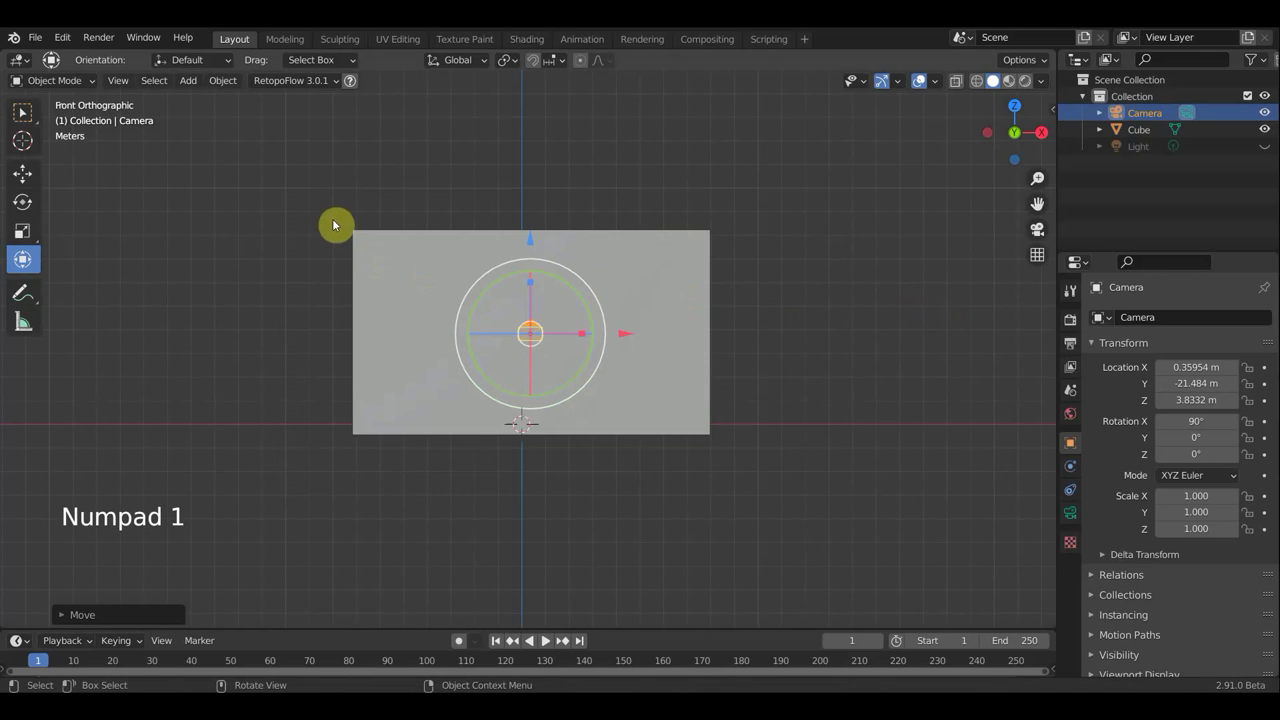
left_click(552, 217)
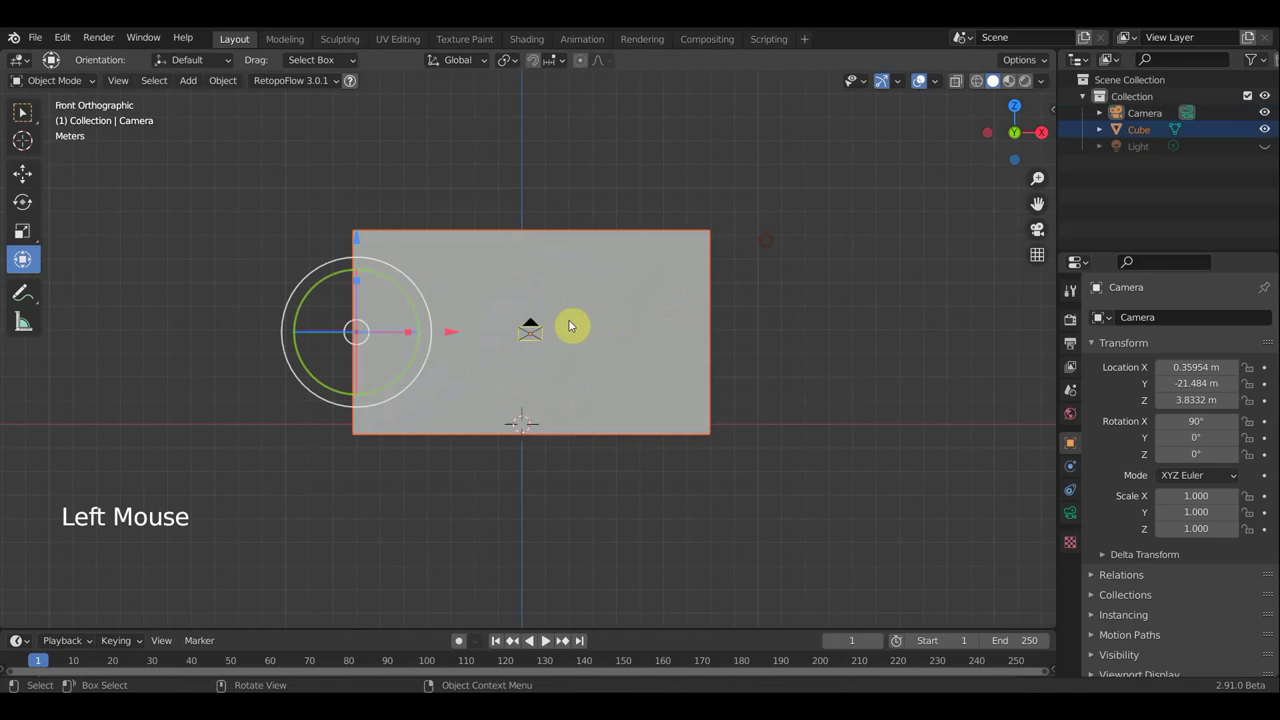
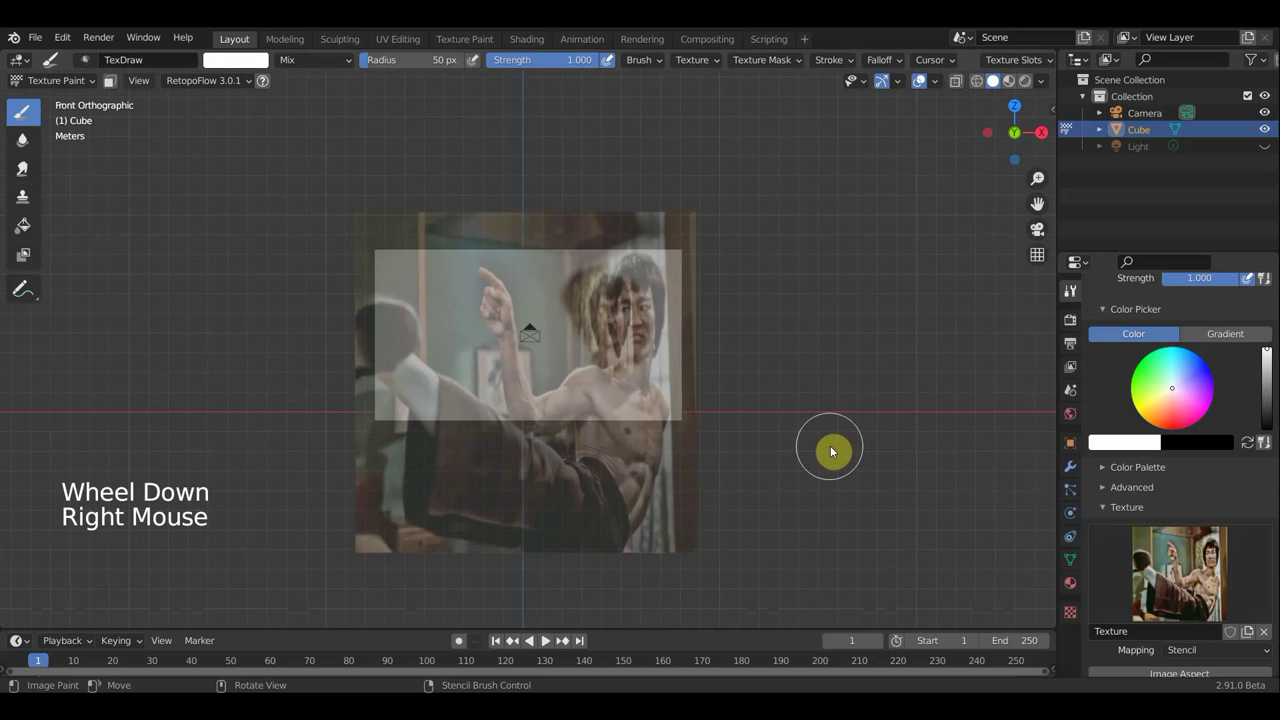
Step: Paint the remaining photo strokes onto the wall through the stencil brush
left_click(413, 394)
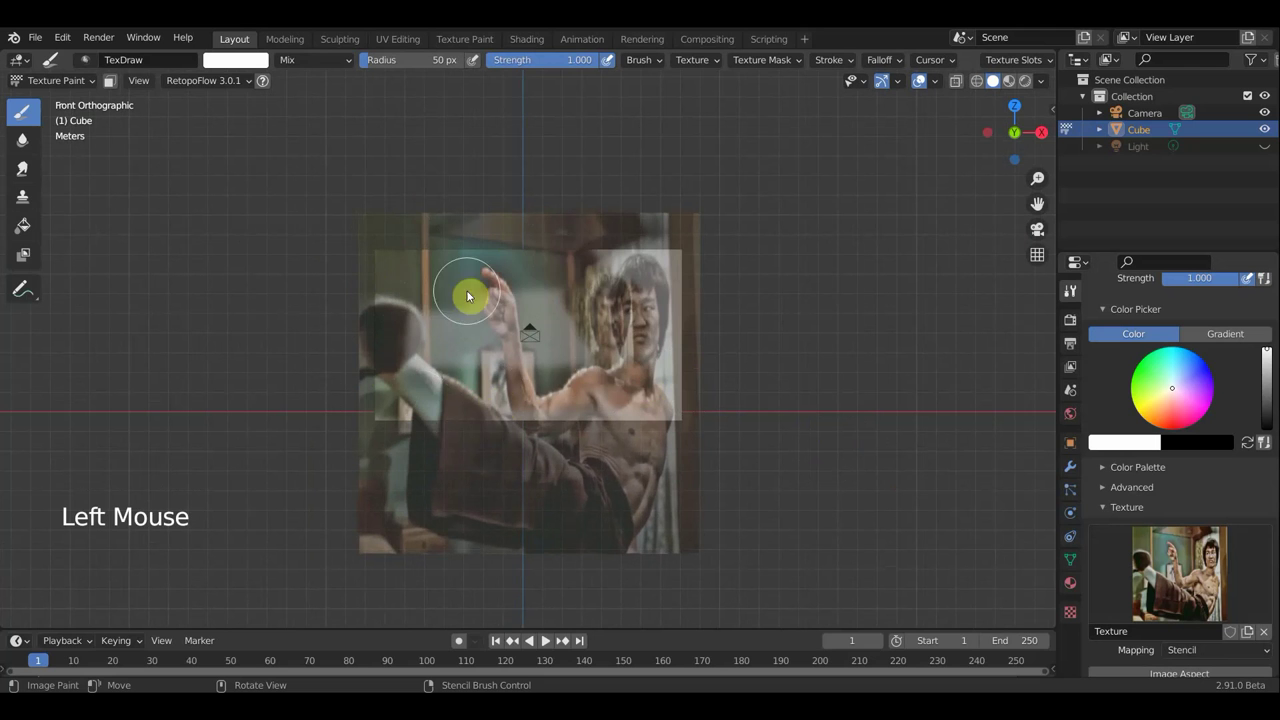
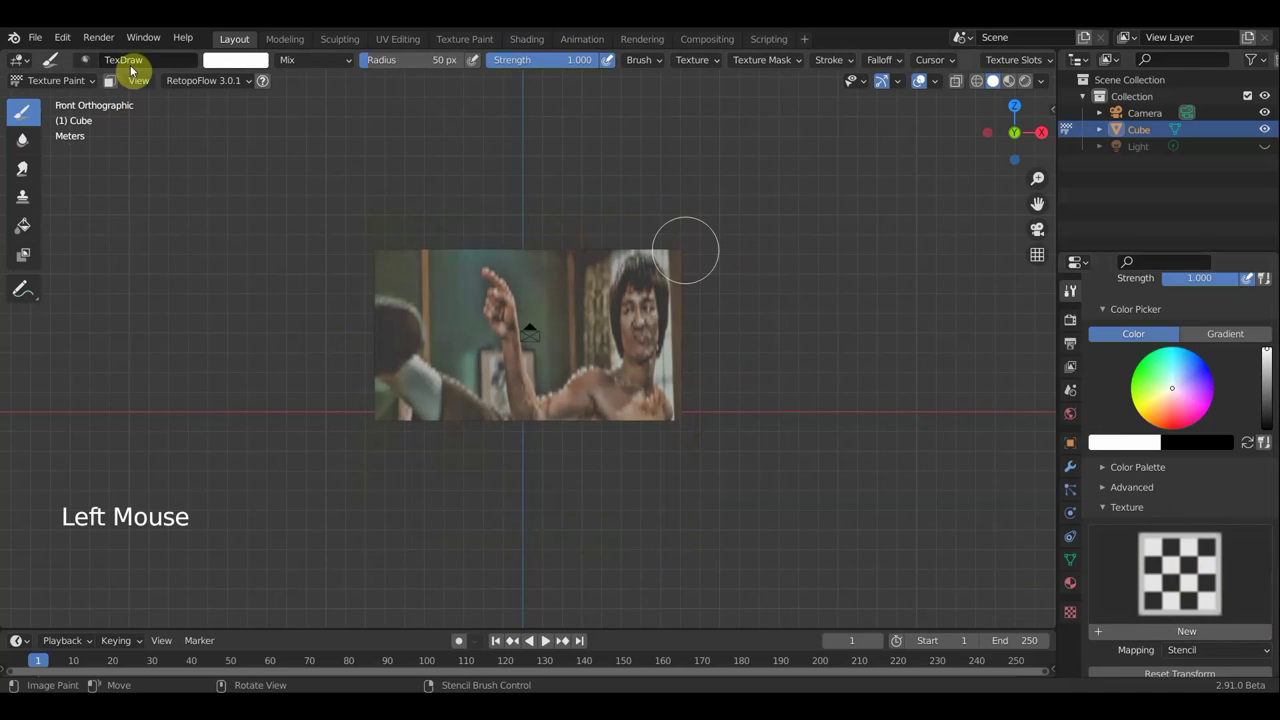
Step: Back in Object Mode, switch to Material Preview shading, then enter Edit Mode on the wall
left_click(75, 87)
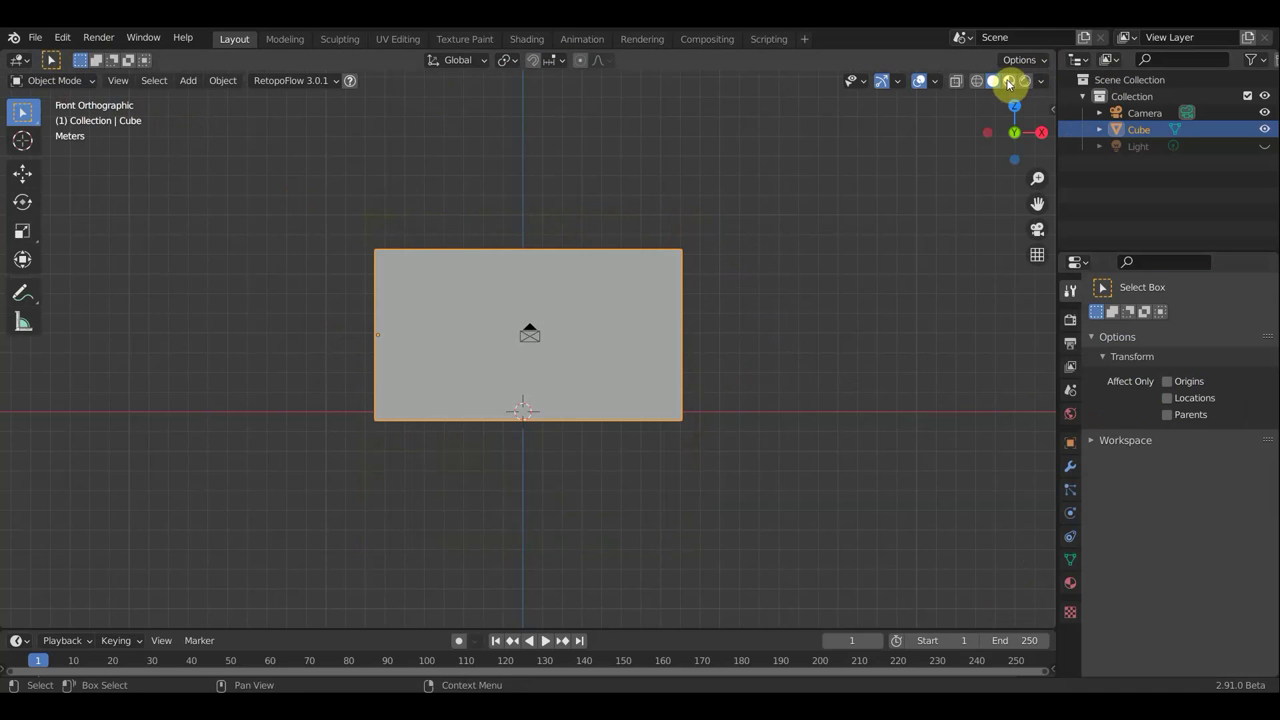
left_click(1049, 103)
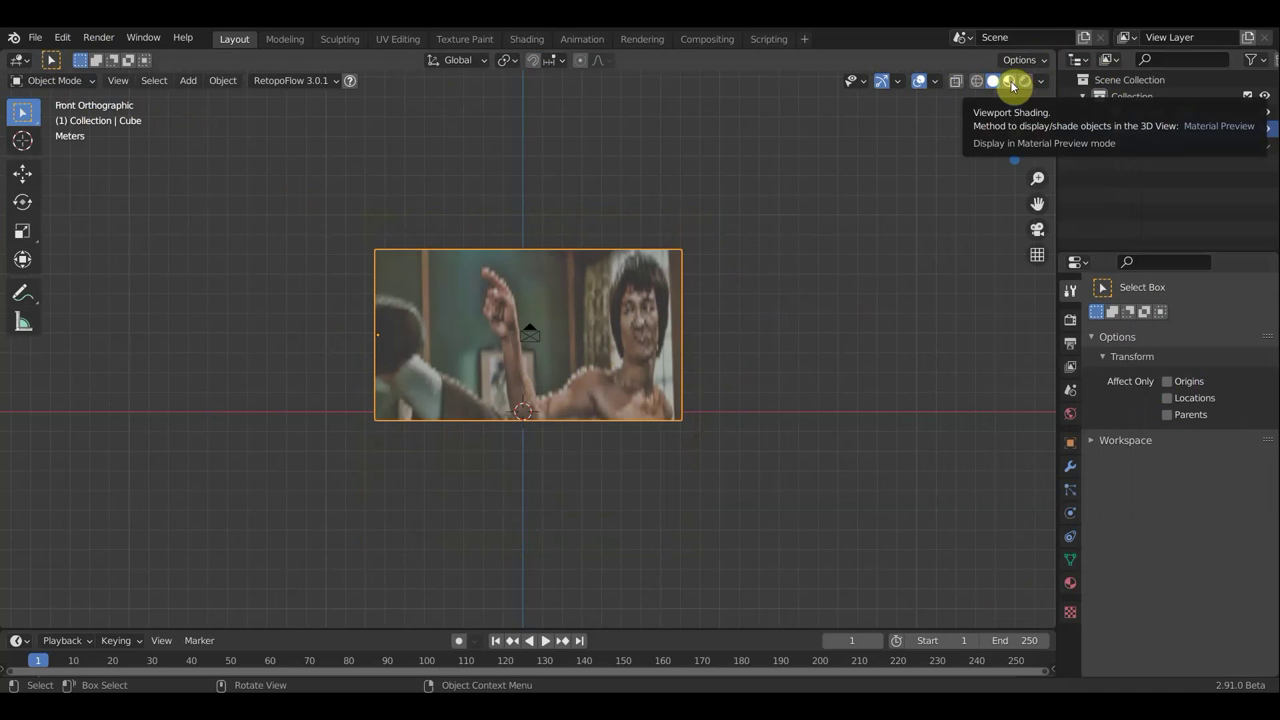
scroll("up", 3)
left_click(68, 83)
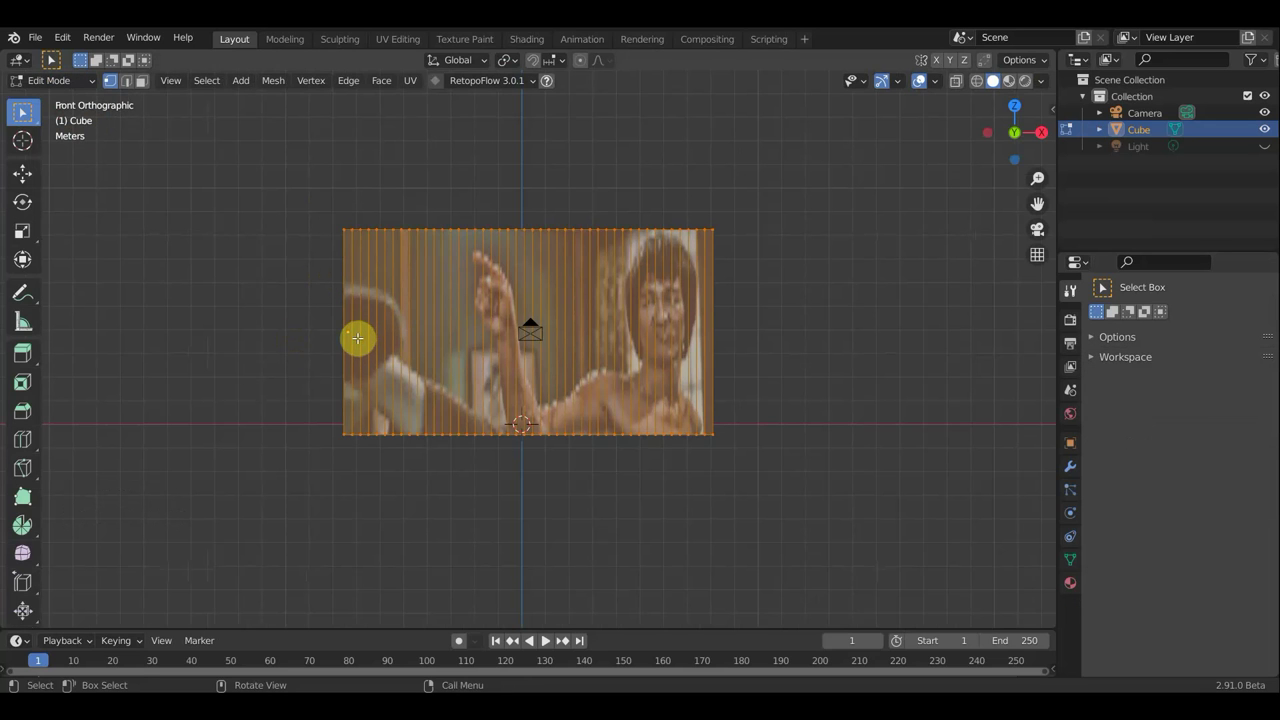
Step: Select all wall geometry and separate it by loose parts into individual slat objects
key("ctrl+p")
key("p")
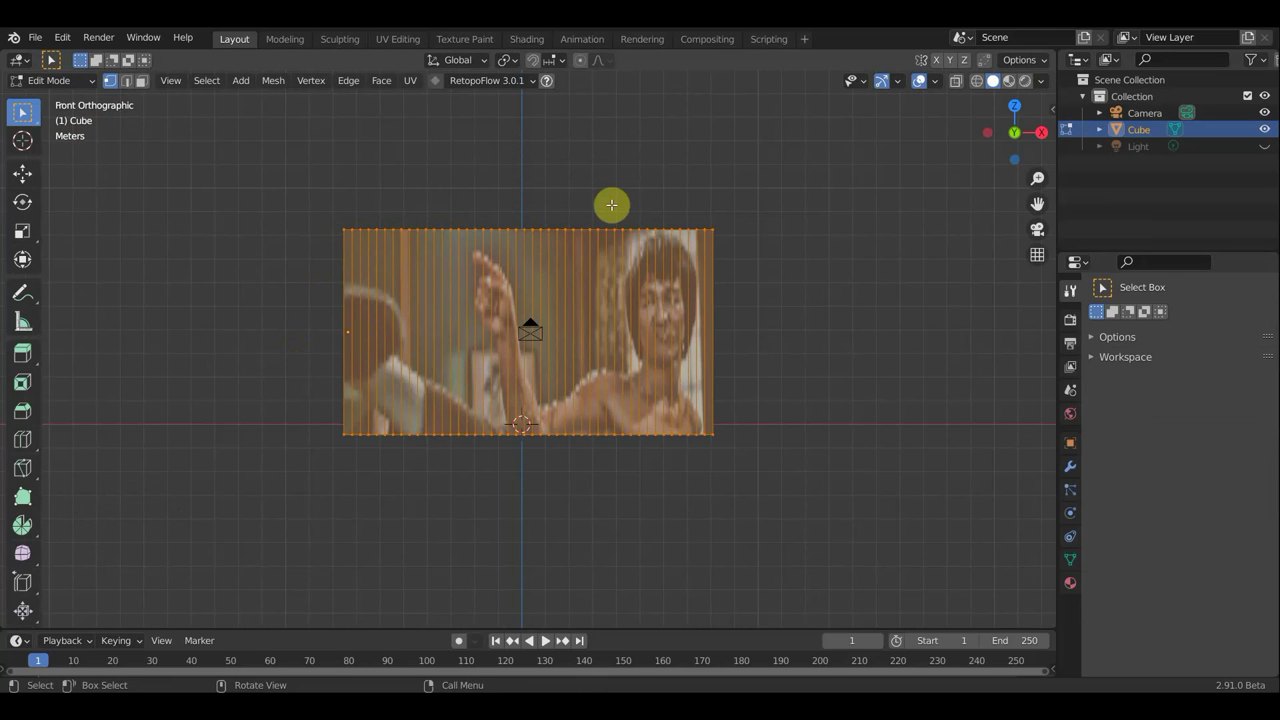
key("a")
key("p")
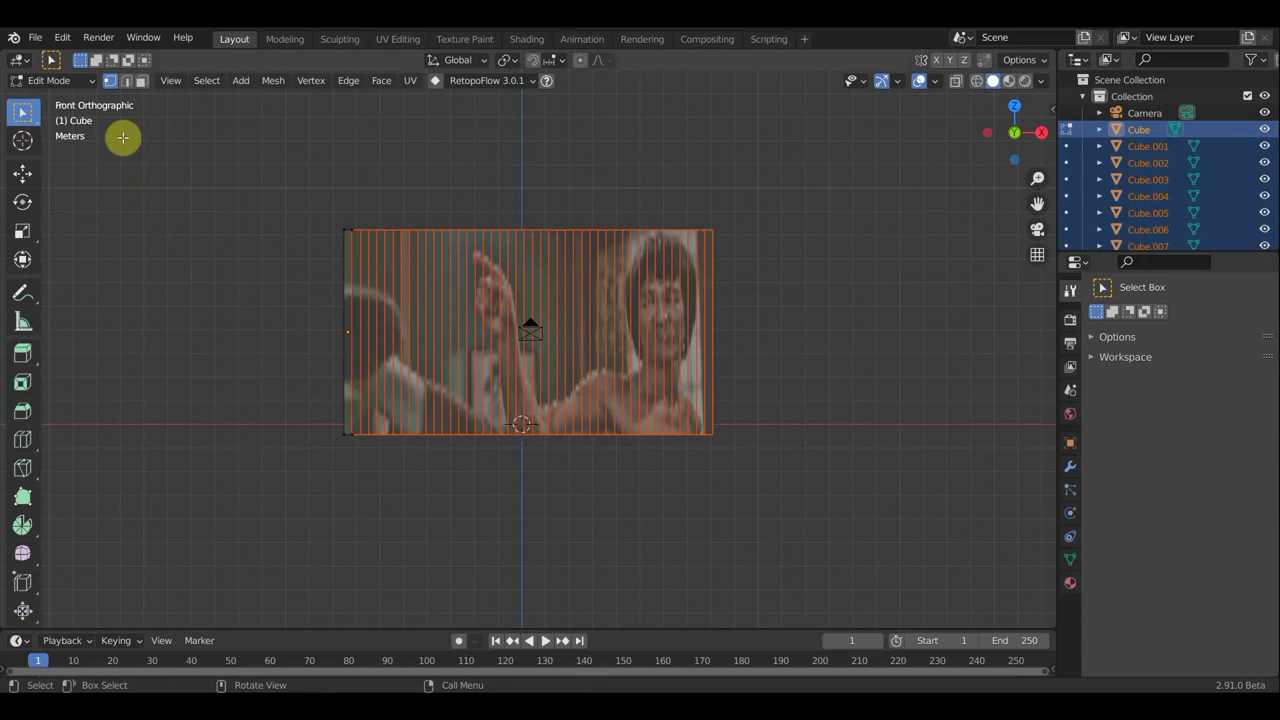
Step: Back in Object Mode, reach the Object menu to set each slat's origin to its geometry
left_click(75, 86)
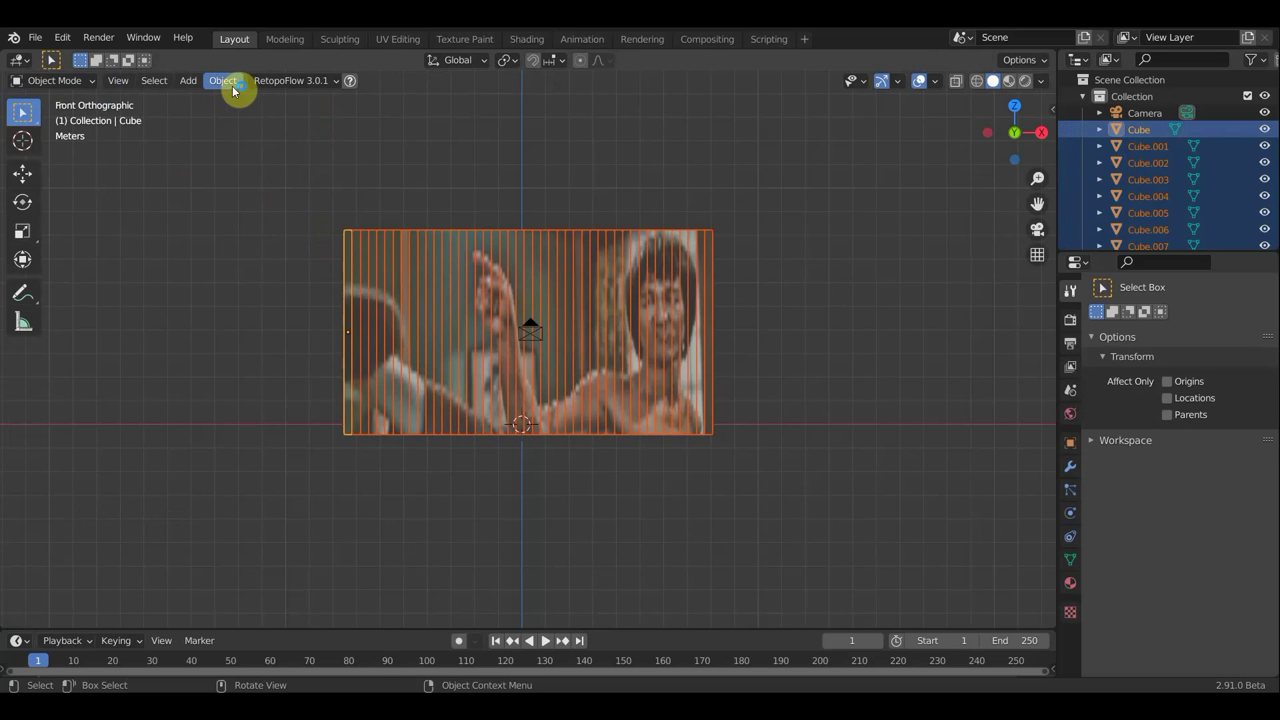
left_click(234, 87)
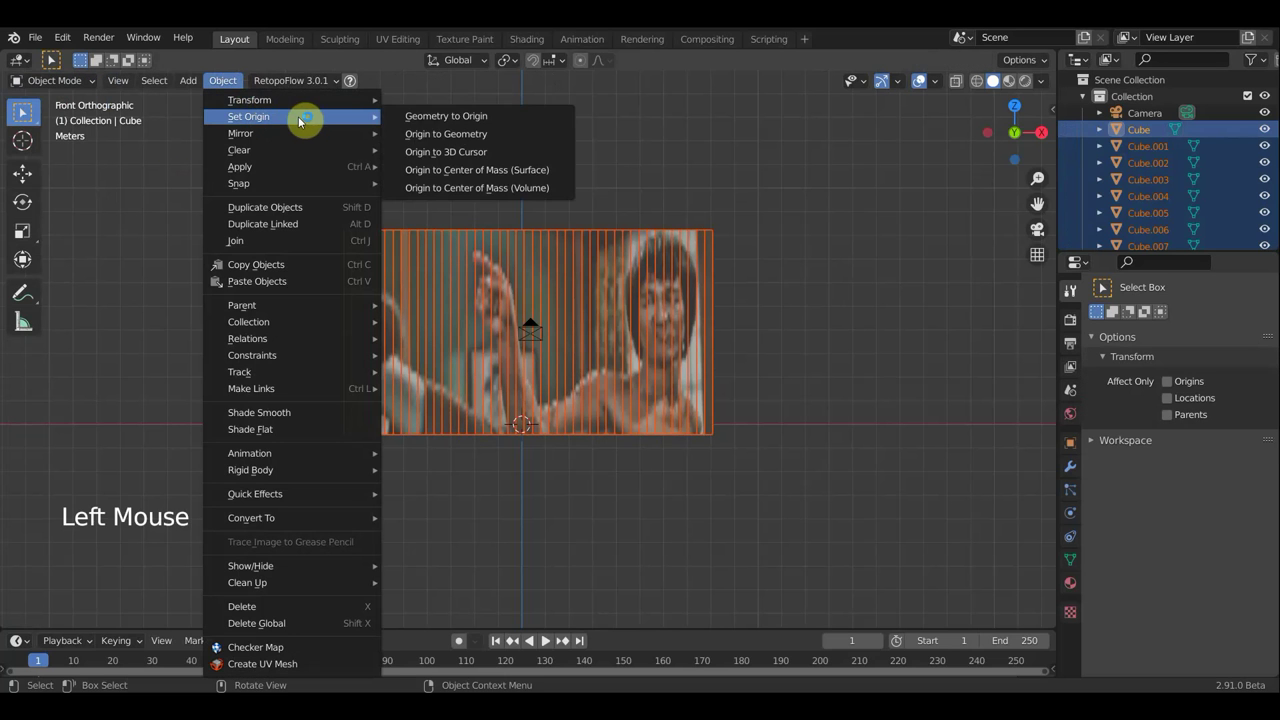
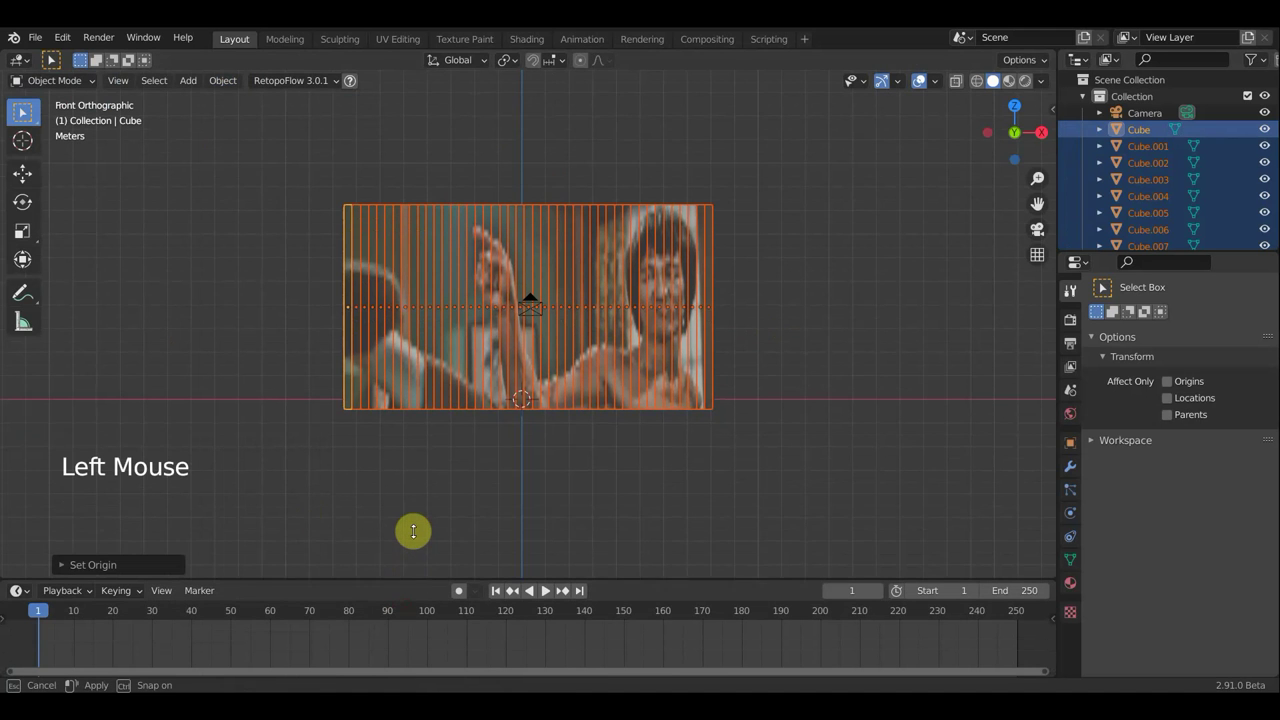
Step: With the Transform tool, keyframe all slats at frame 1, then move them about 13 m away at frame 20
scroll("down", 3)
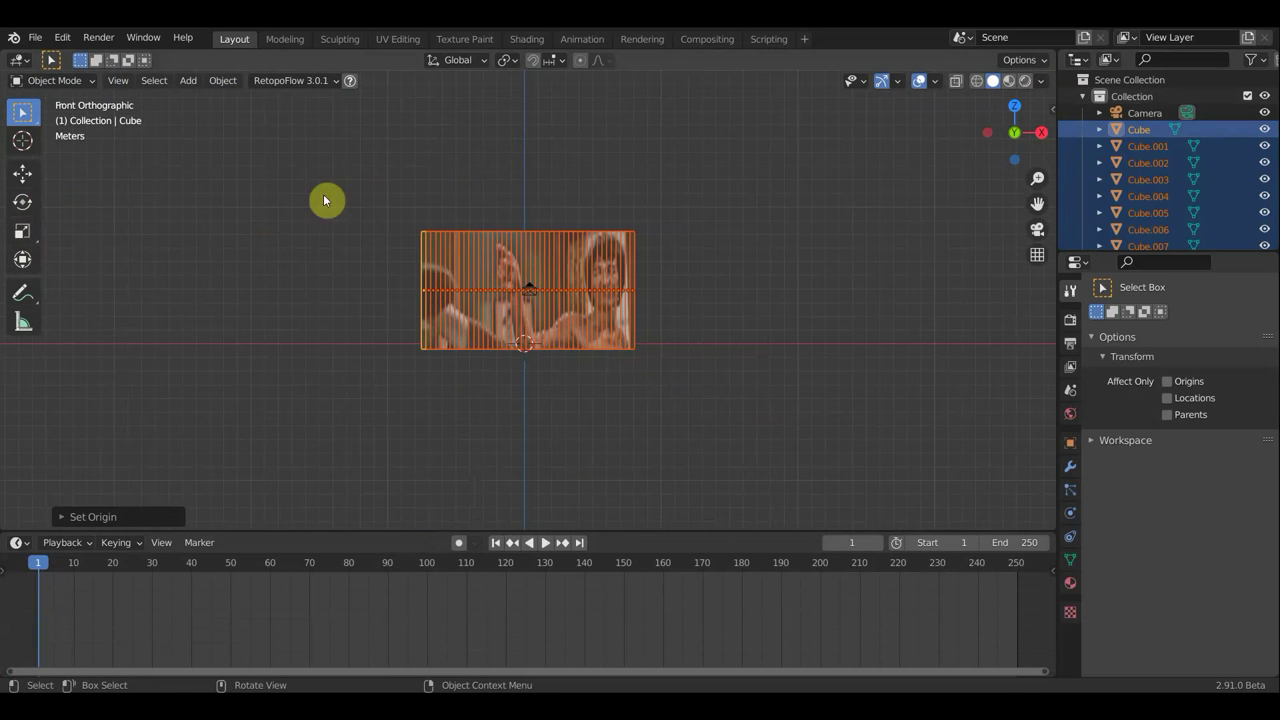
left_click(32, 264)
left_click(533, 198)
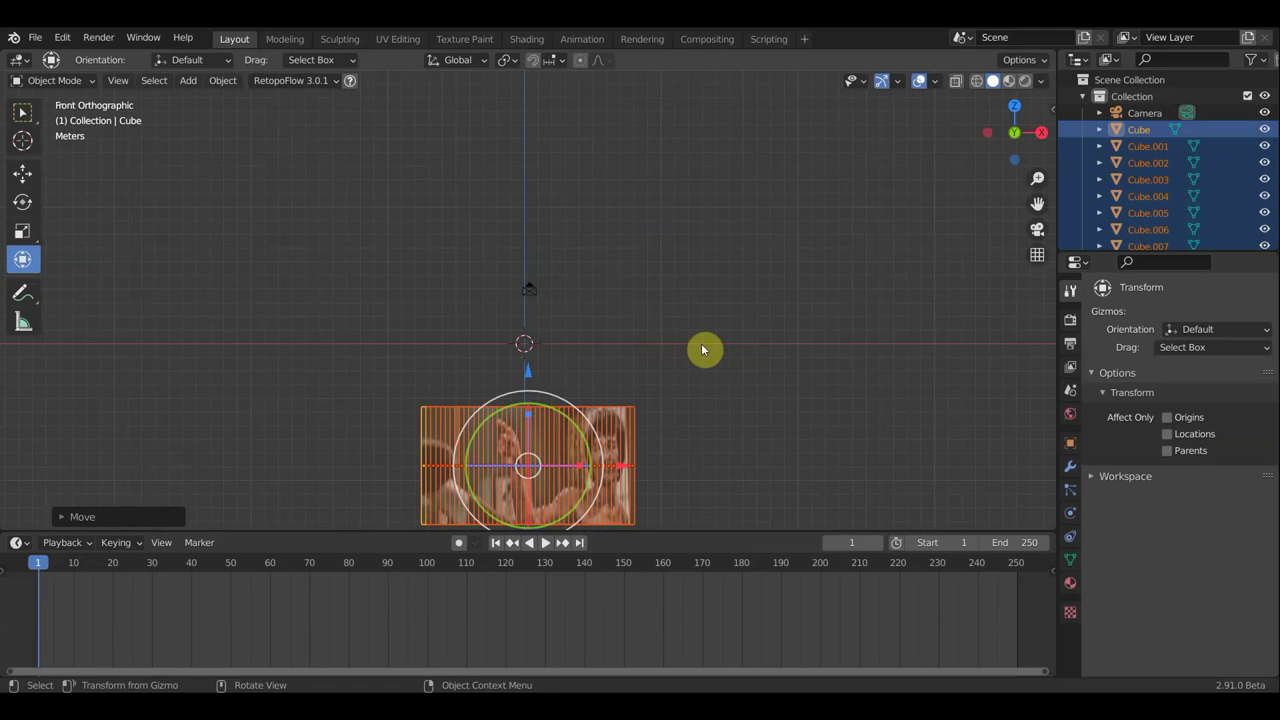
key("i")
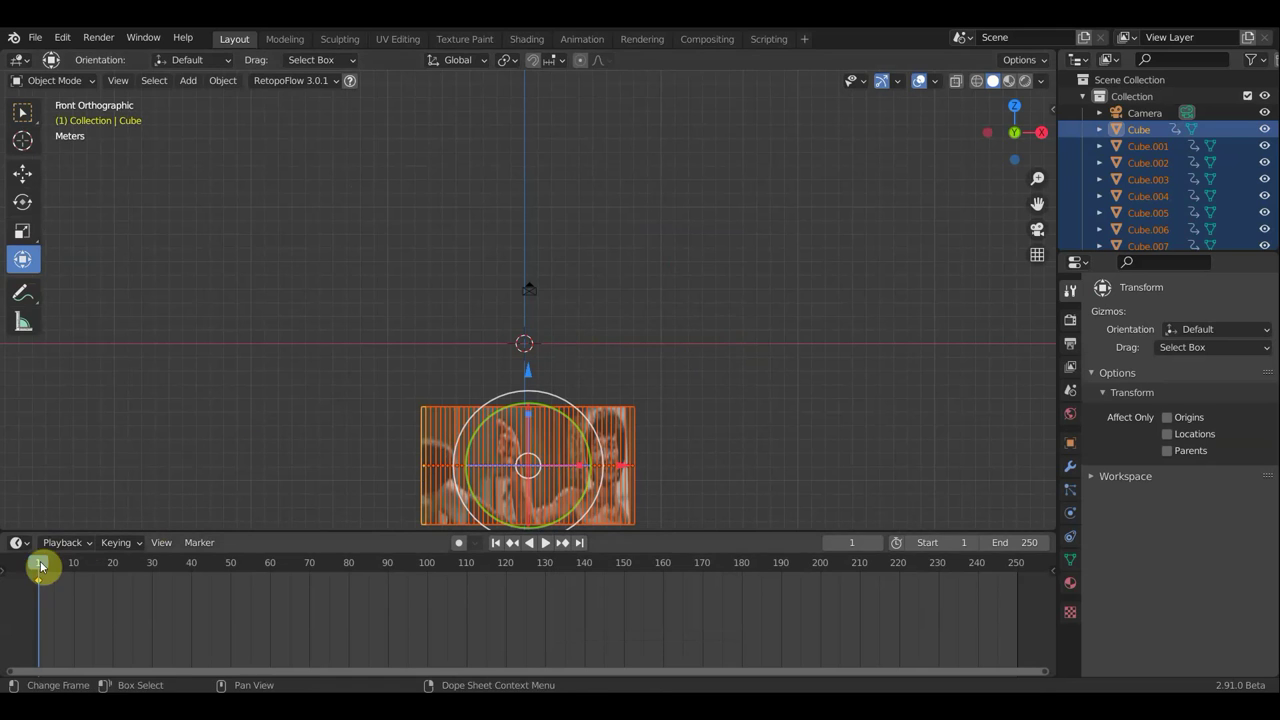
left_click(63, 570)
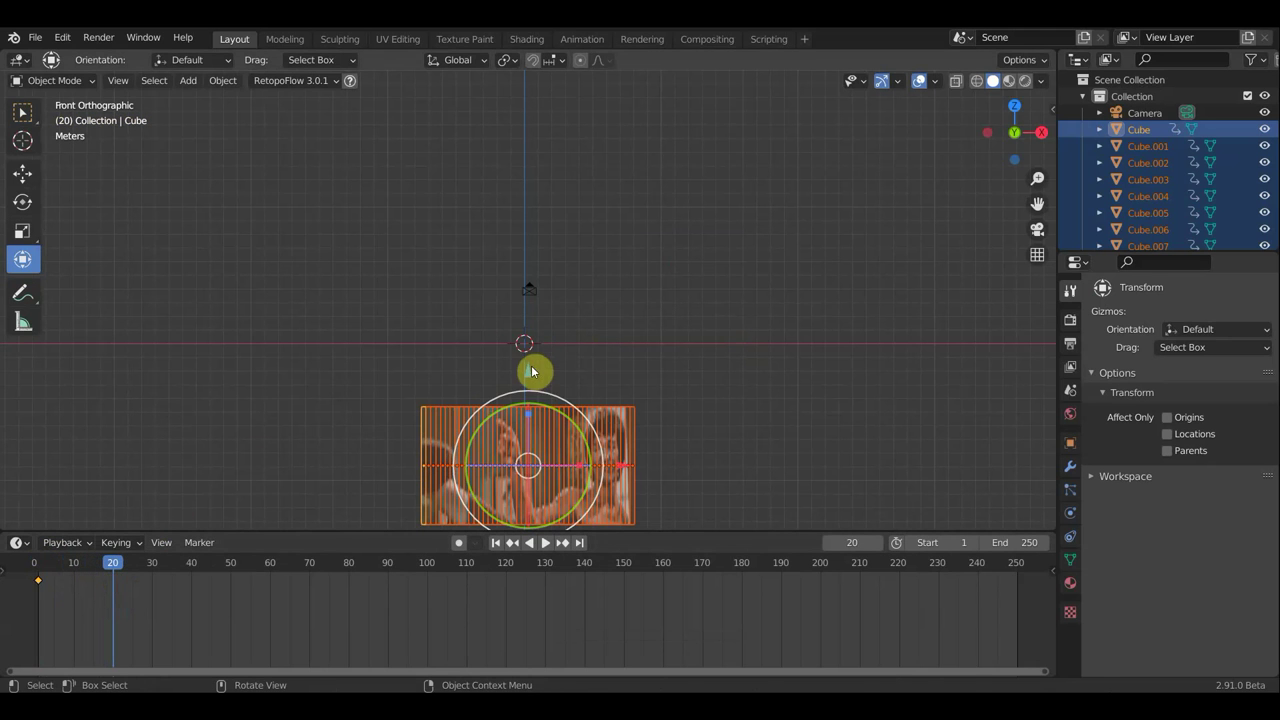
left_click(535, 374)
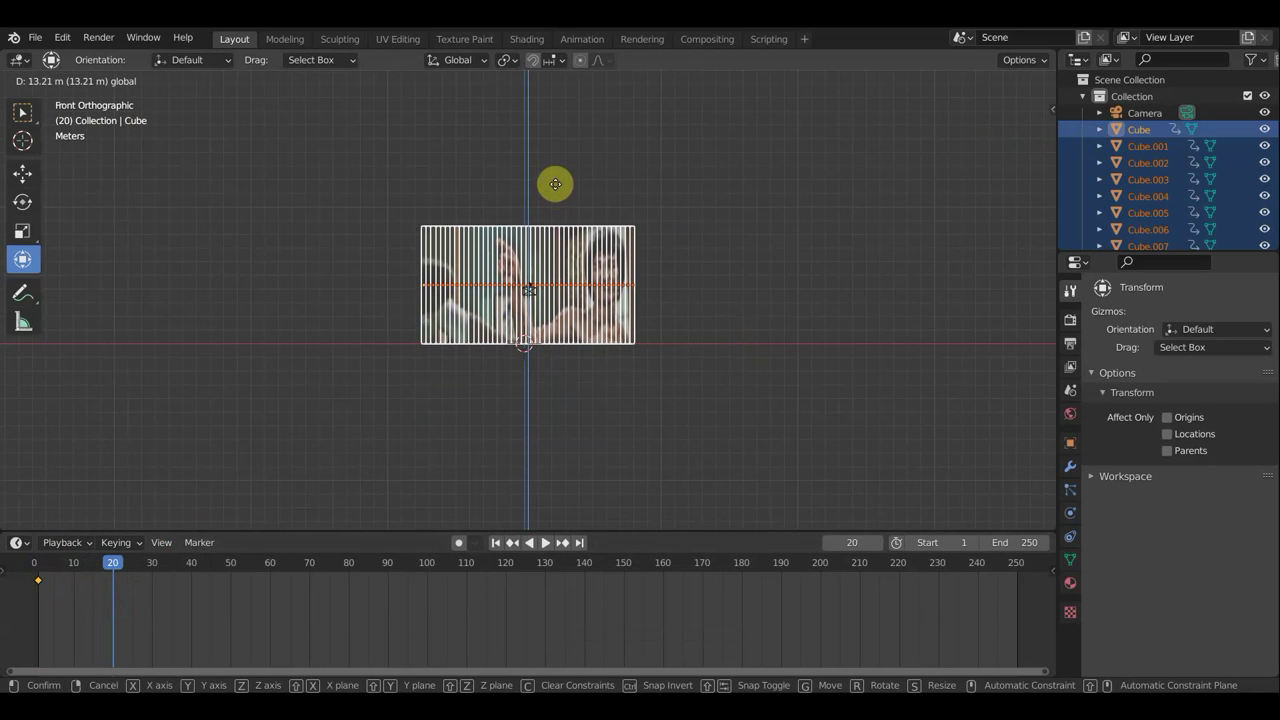
Step: Keyframe the moved slats at frame 20 and again unchanged at frame 60
key("KP_0")
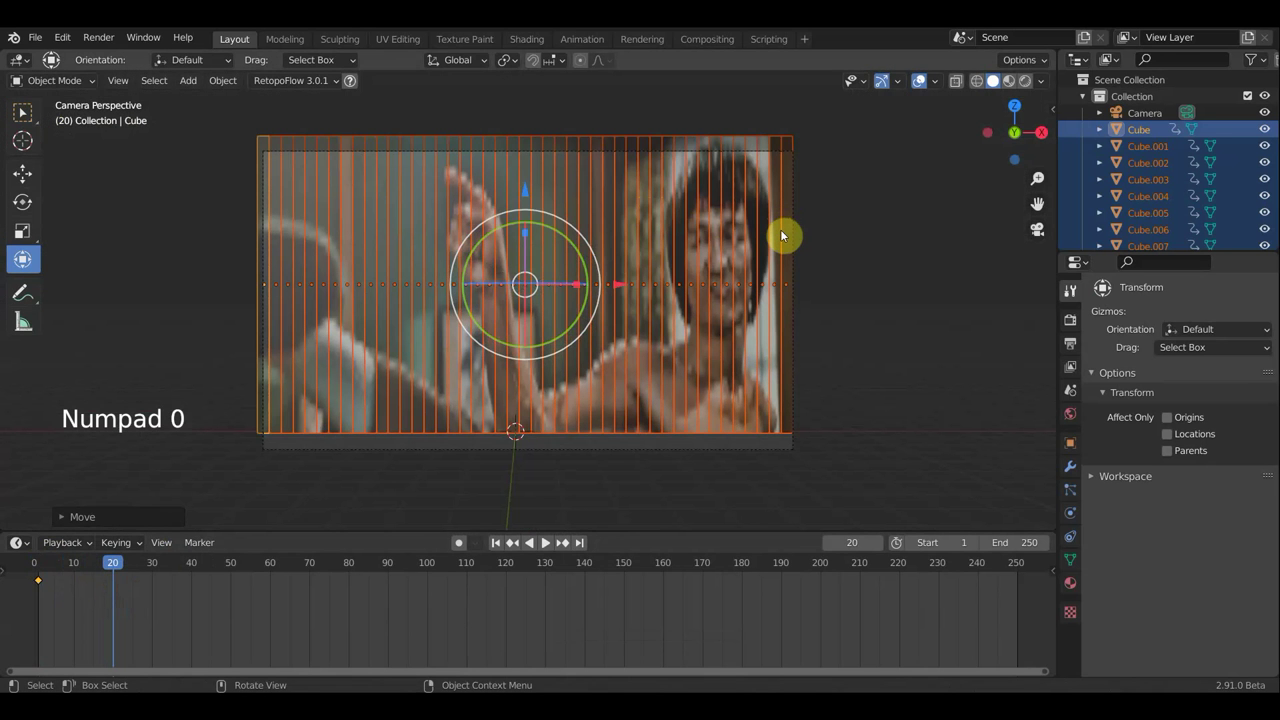
key("KP_0")
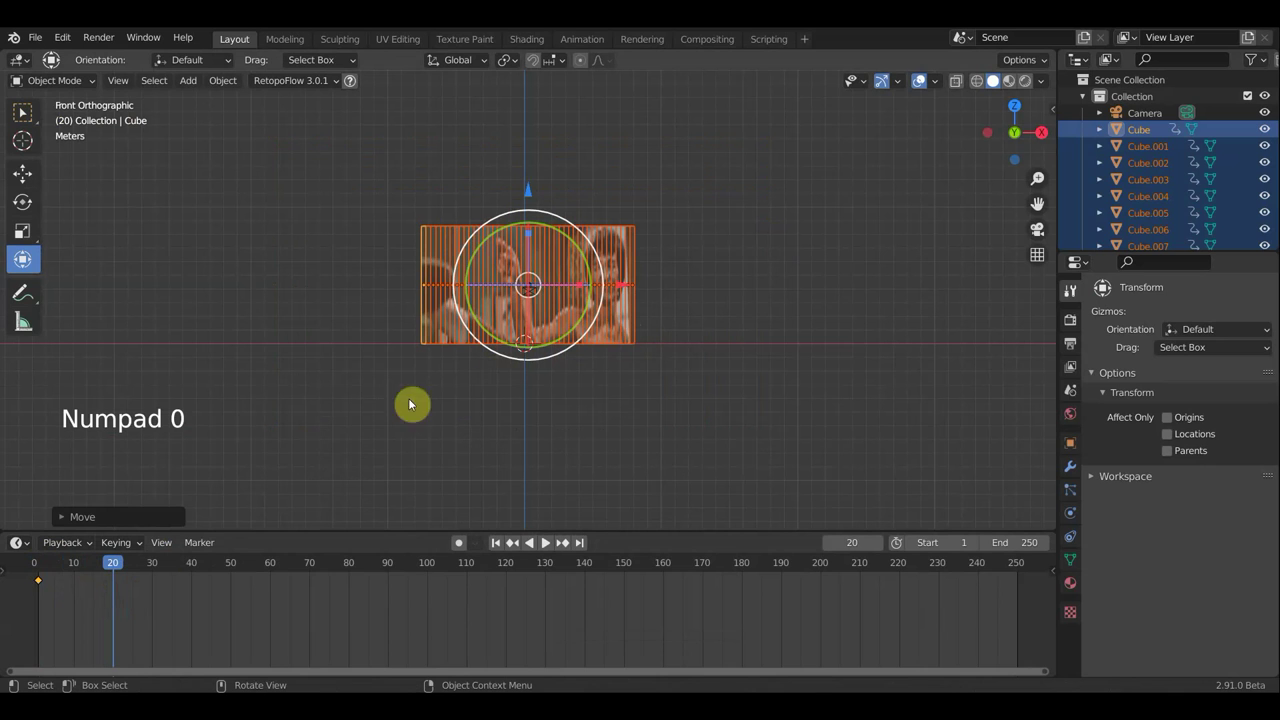
key("i")
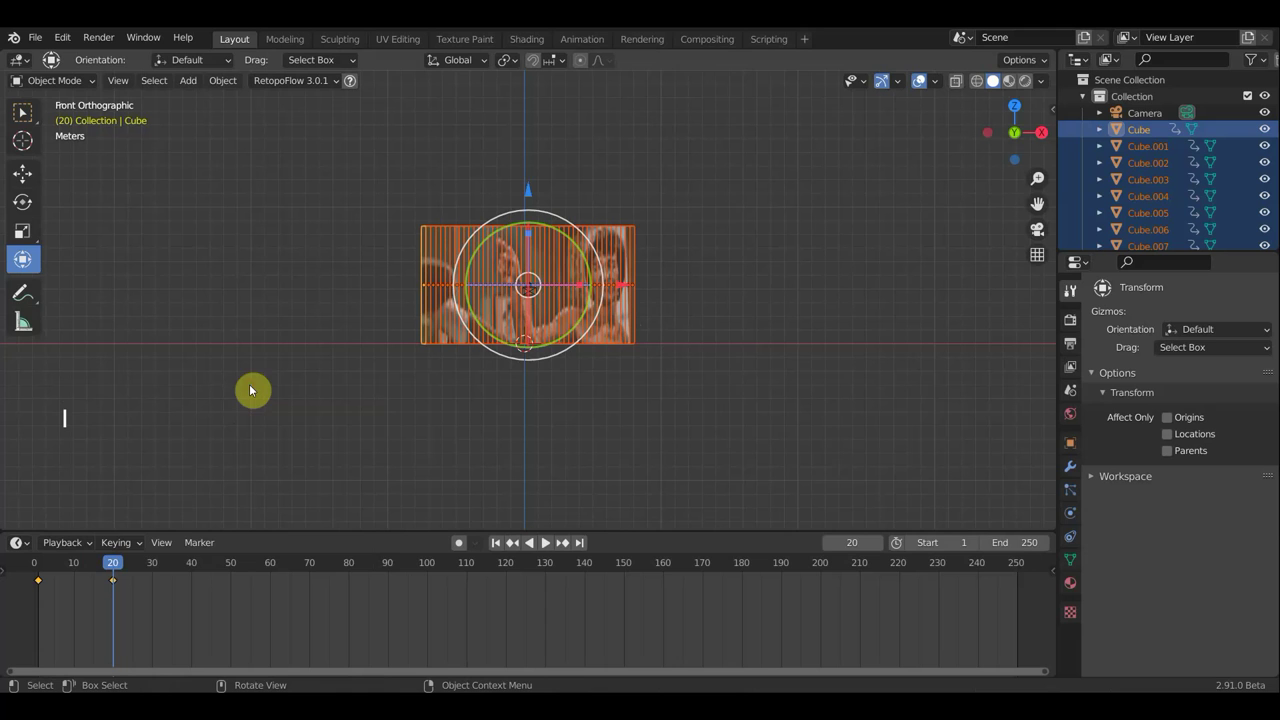
left_click(194, 573)
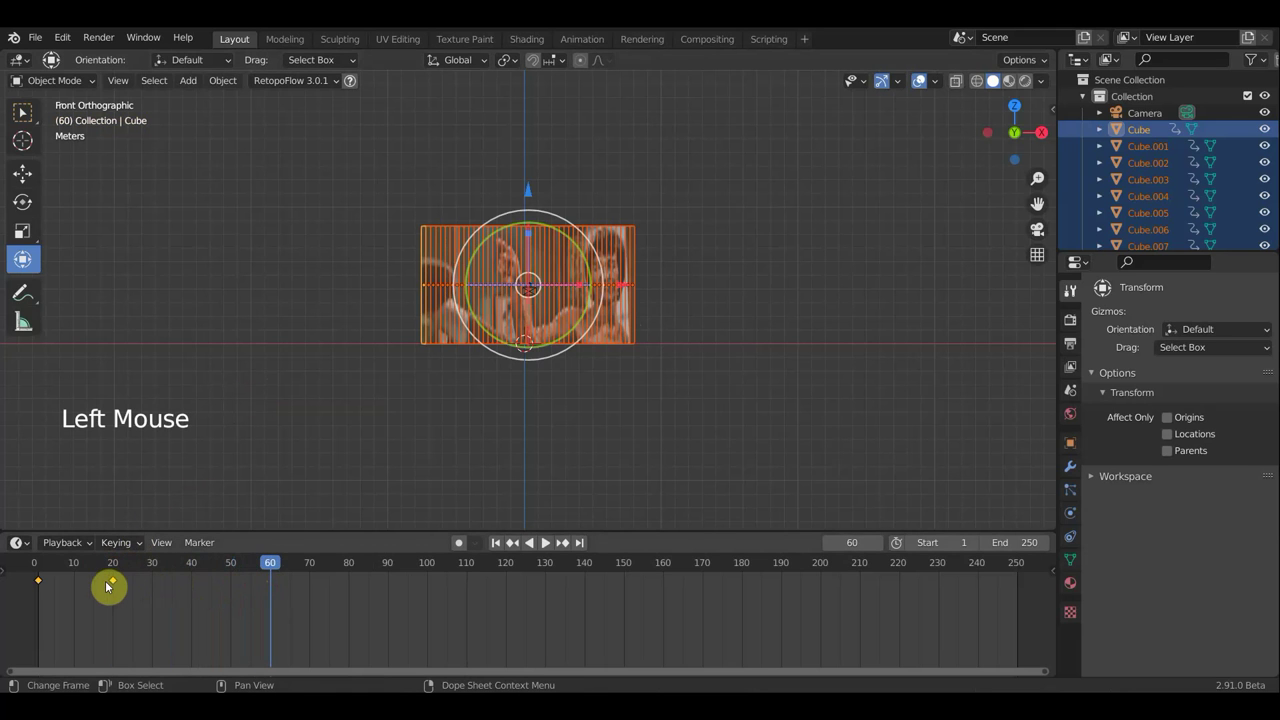
left_click(116, 585)
key("shift+d")
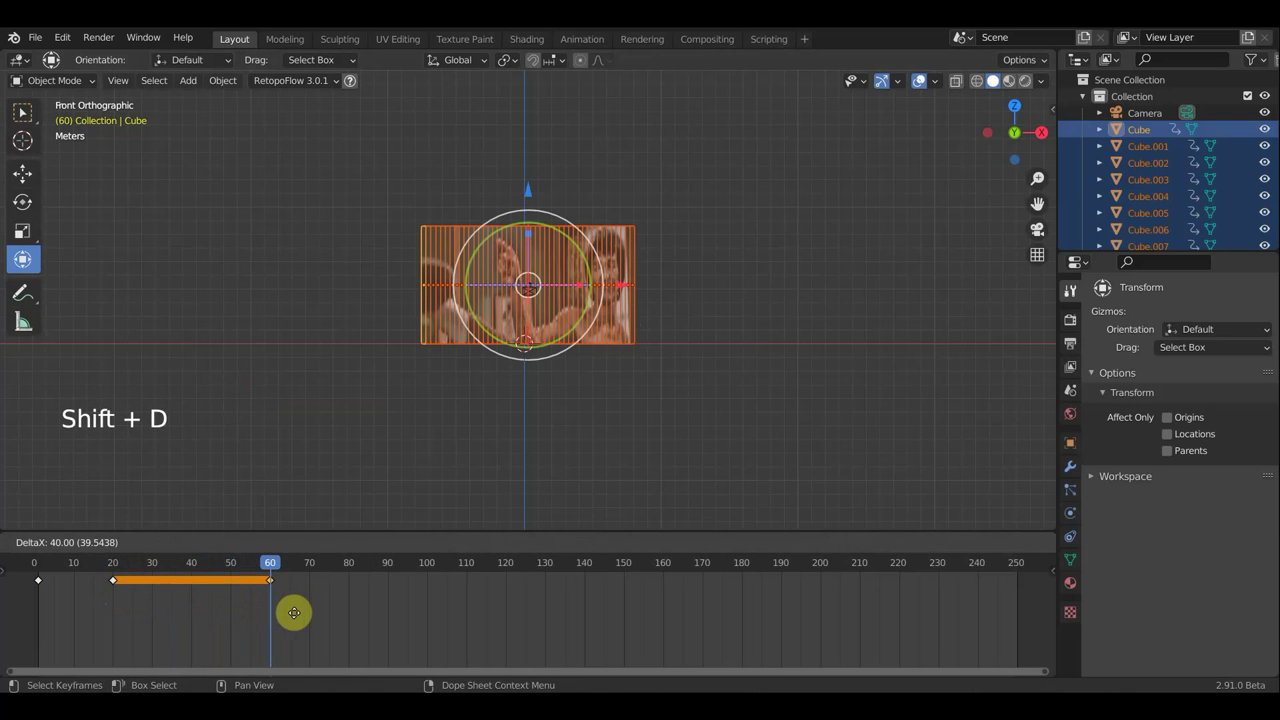
Step: At frame 80, start lifting the slats upward about 18.7 m
left_click(279, 571)
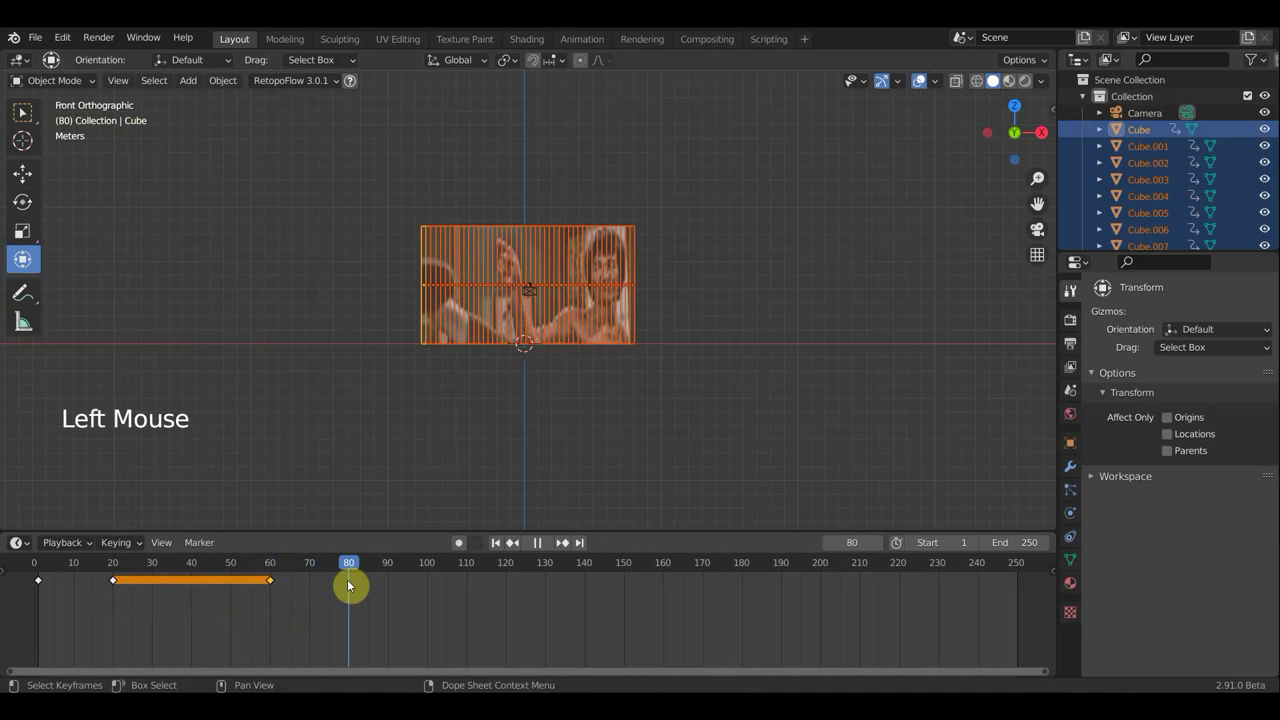
scroll("down", 3)
left_click(532, 173)
scroll("down", 3)
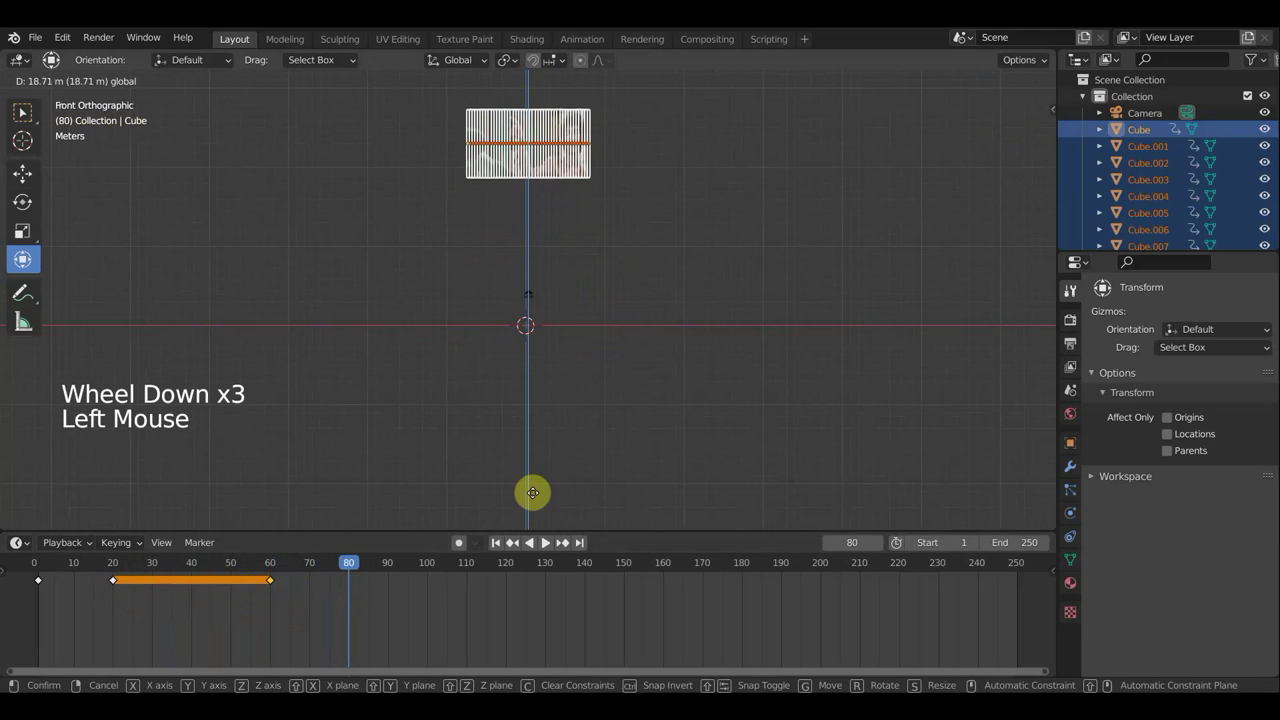
Step: Check the lifted pose through the camera and keyframe the slats 18.7 m higher at frame 80
key("KP_0")
key("KP_0")
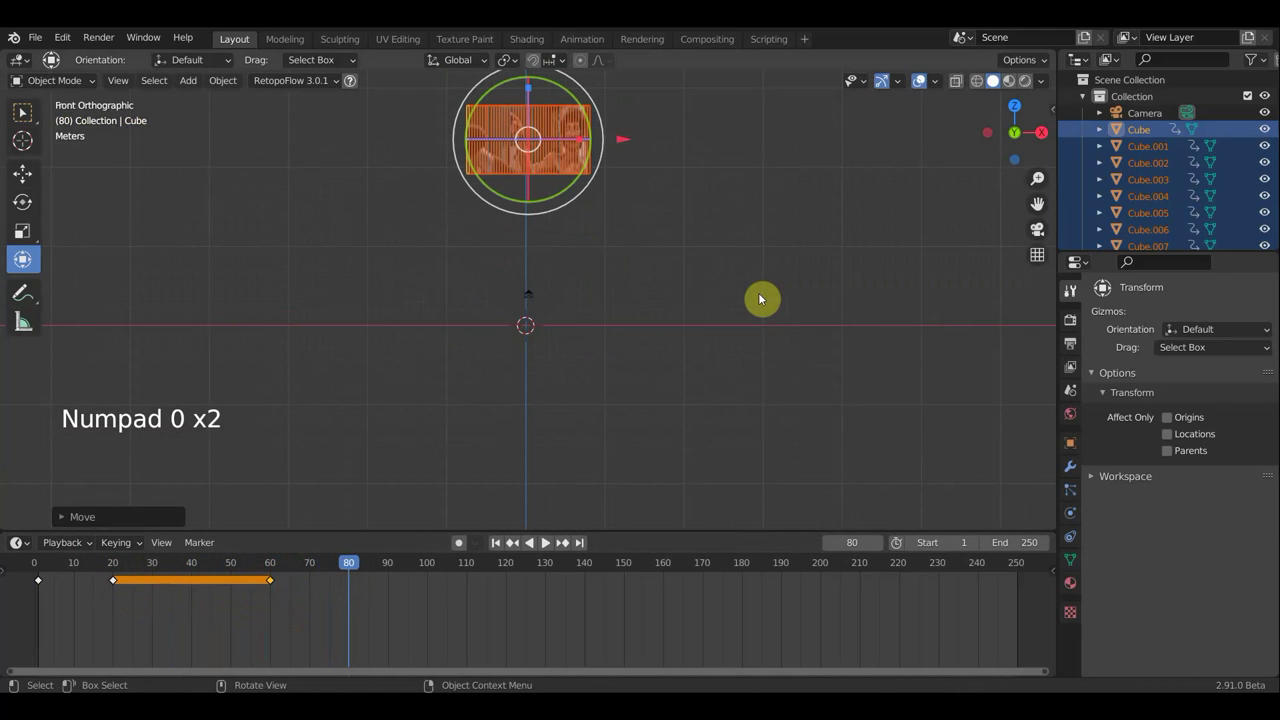
key("i")
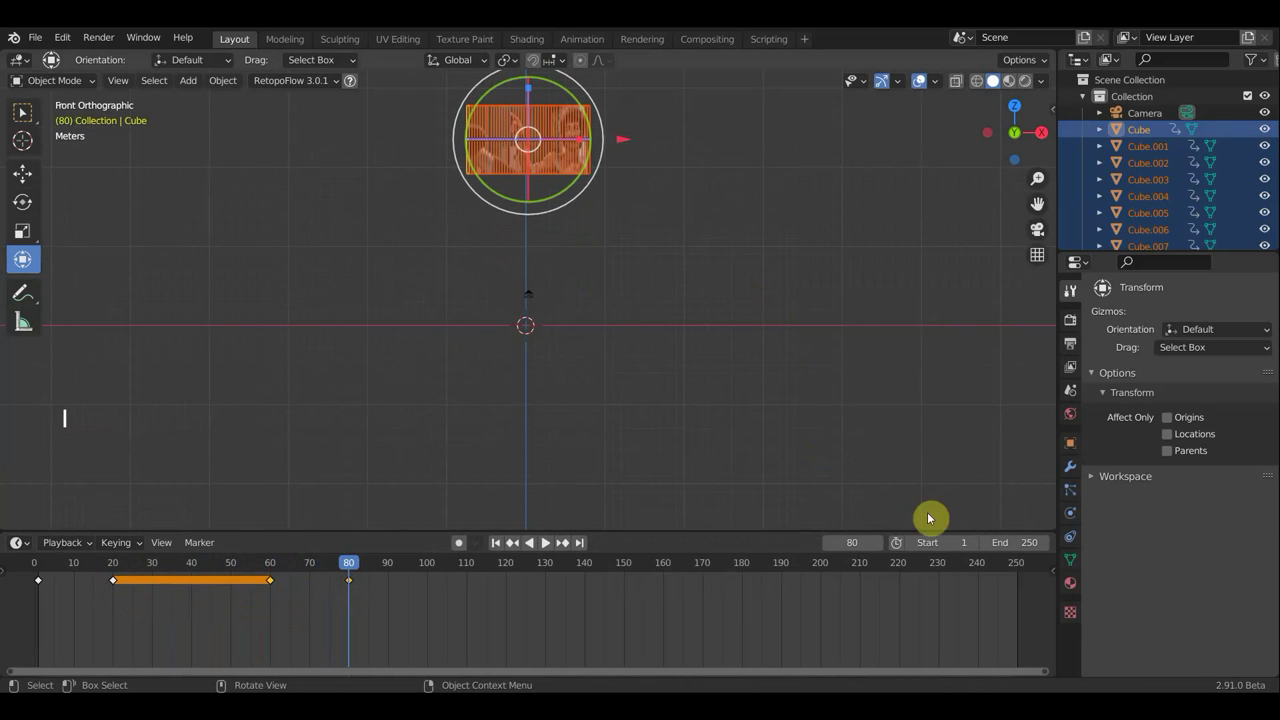
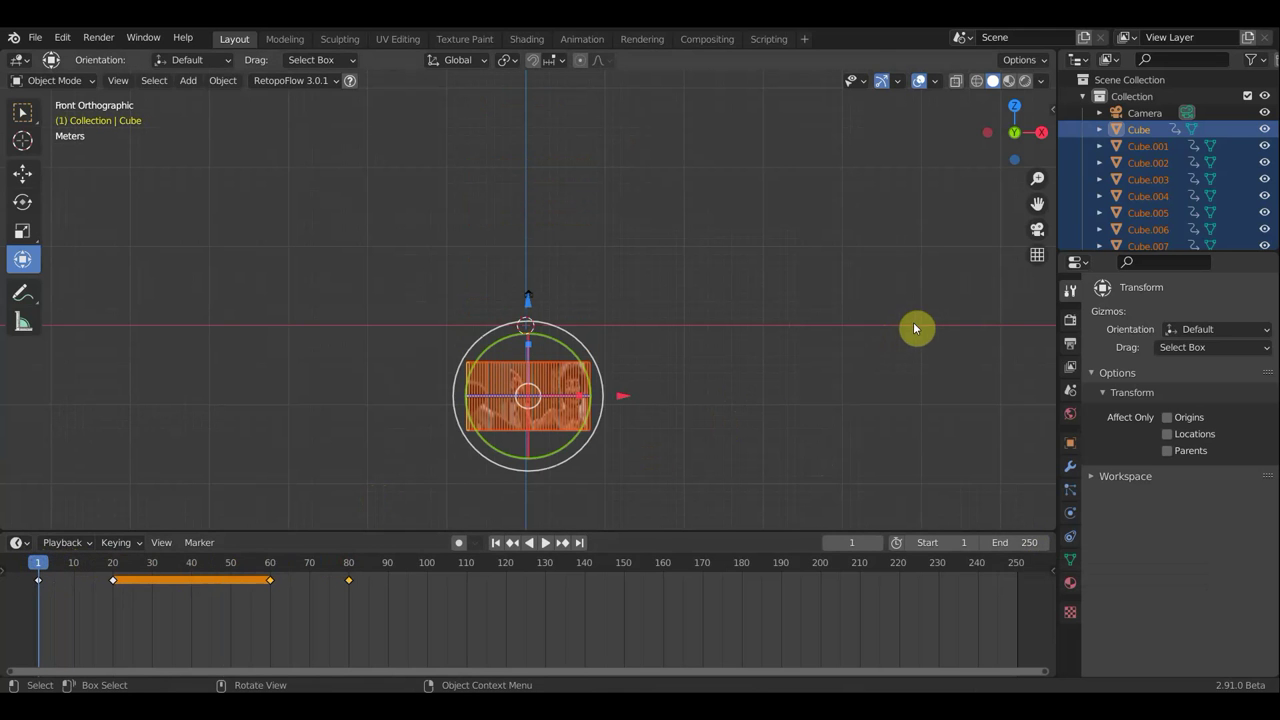
Step: Show the Screencast Keys sidebar settings and reach the Edit menu for the file browser
key("n")
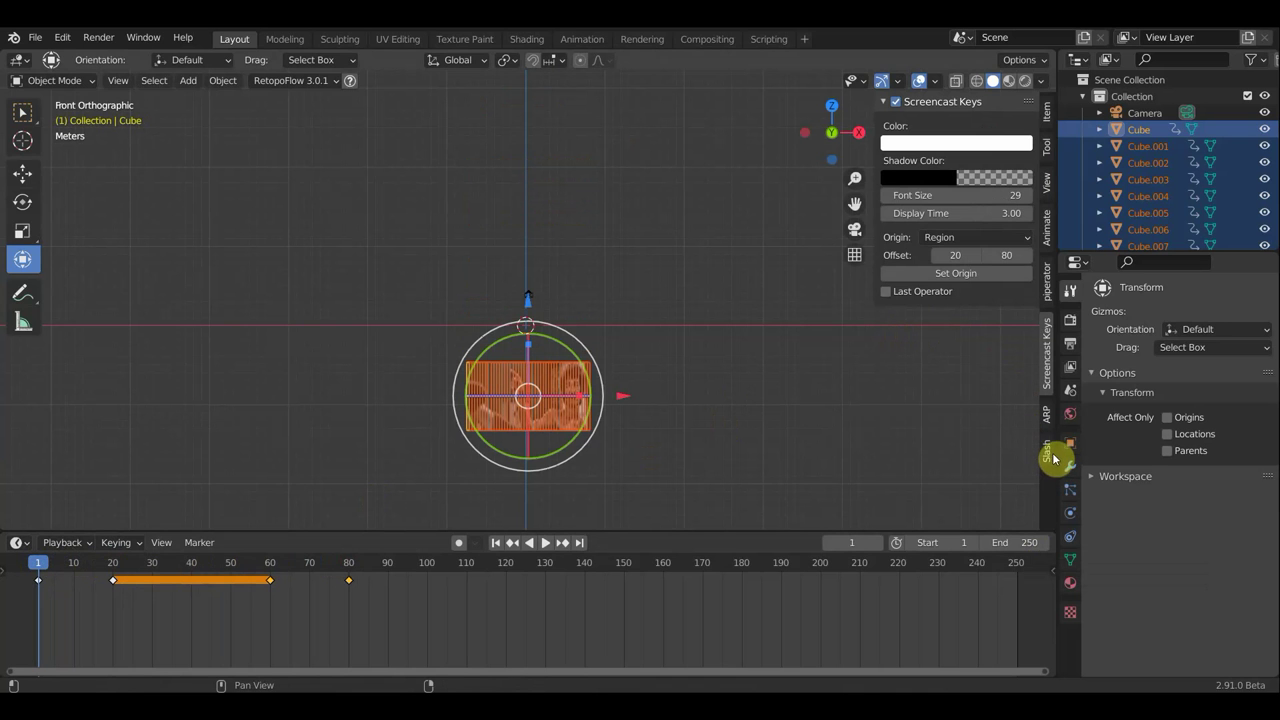
left_click(63, 42)
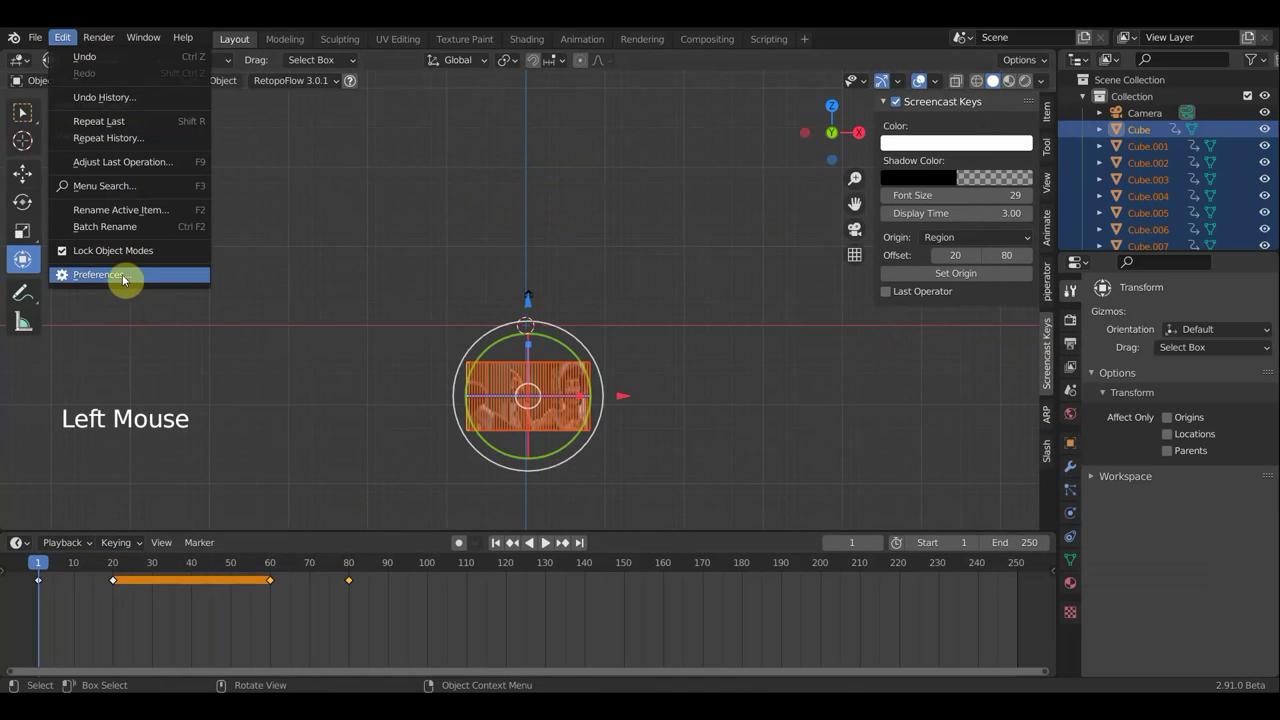